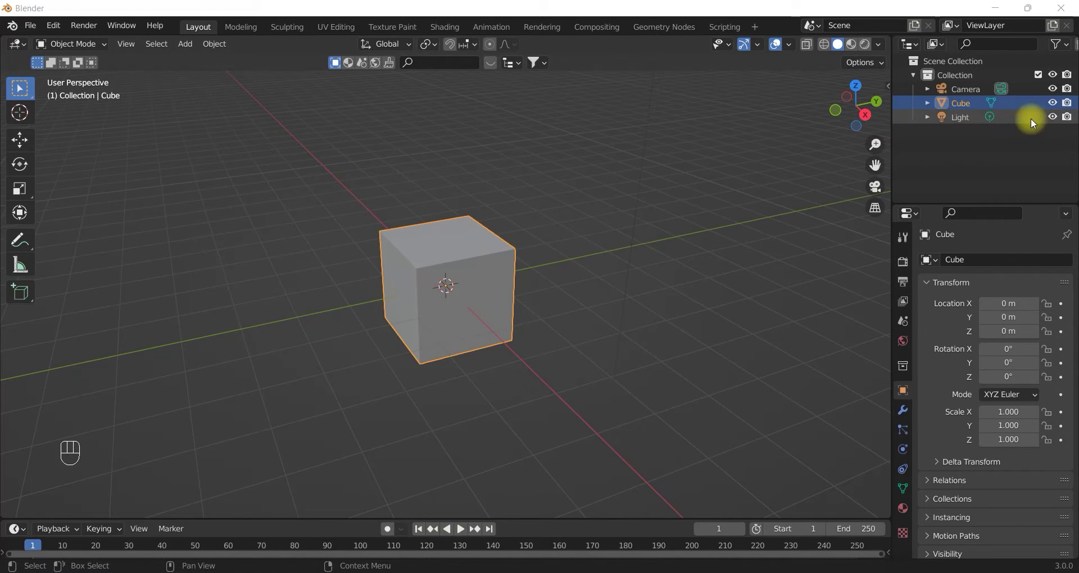
Step: Hide the default Cube and add a mesh Plane, entering Edit Mode on it
click(1056, 106)
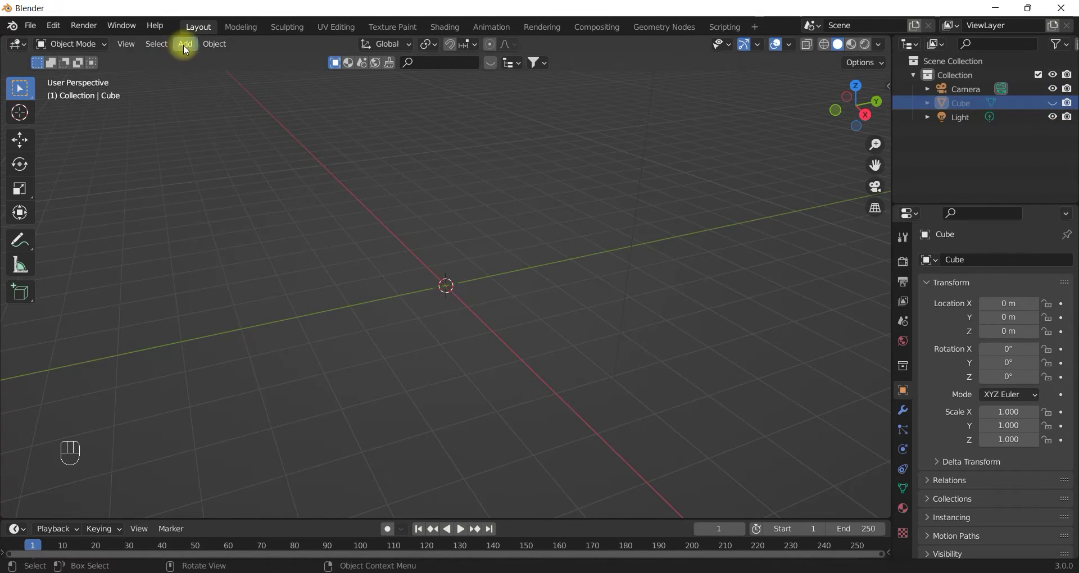
drag(189, 47, 322, 60)
drag(533, 241, 509, 237)
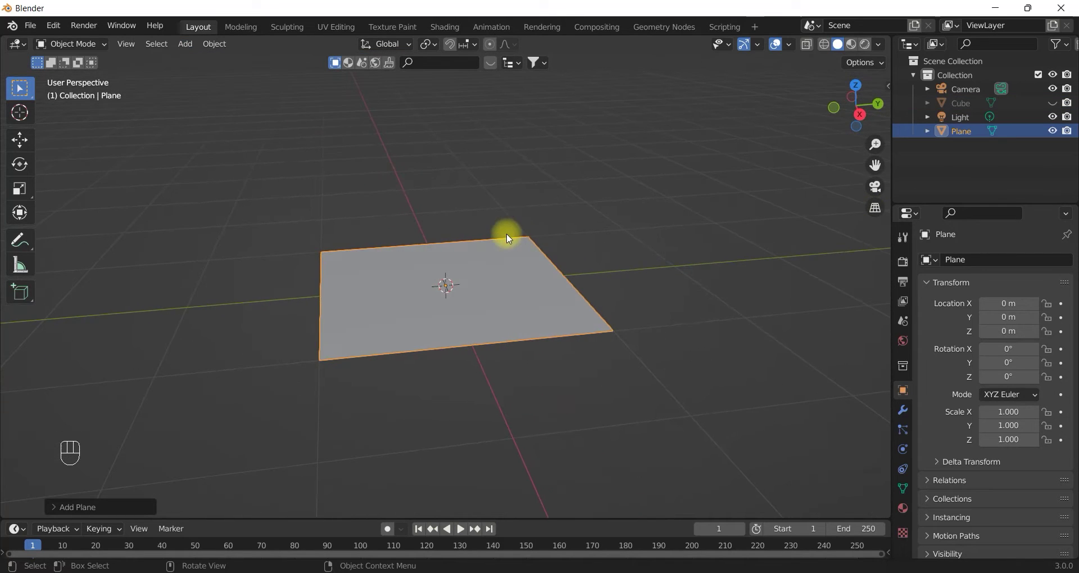
key(Tab)
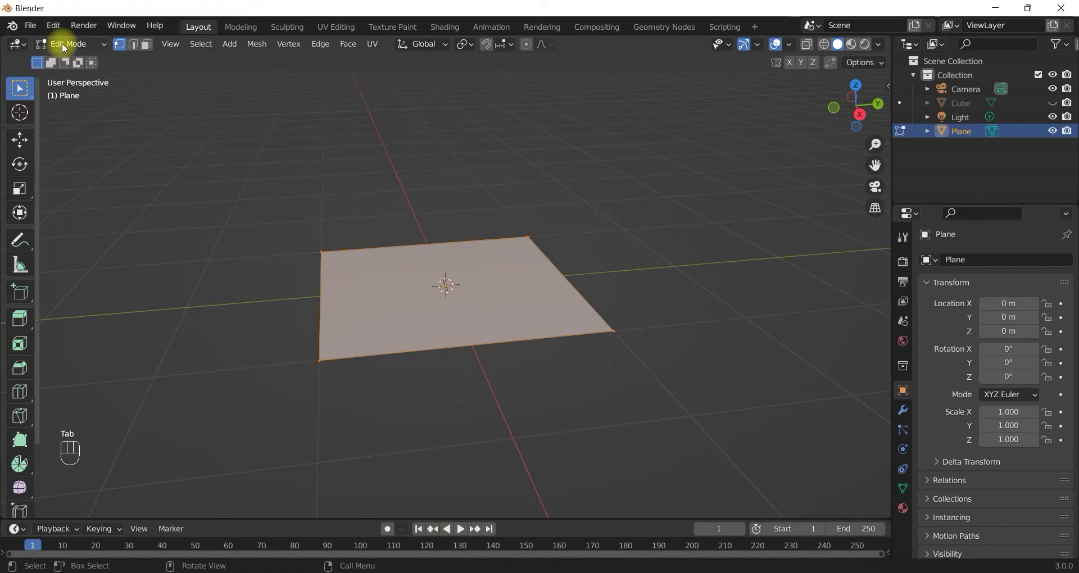
click(146, 48)
Step: Subdivide the plane several times into a dense grid and return to Object Mode
right_click(263, 151)
right_click(265, 152)
right_click(261, 149)
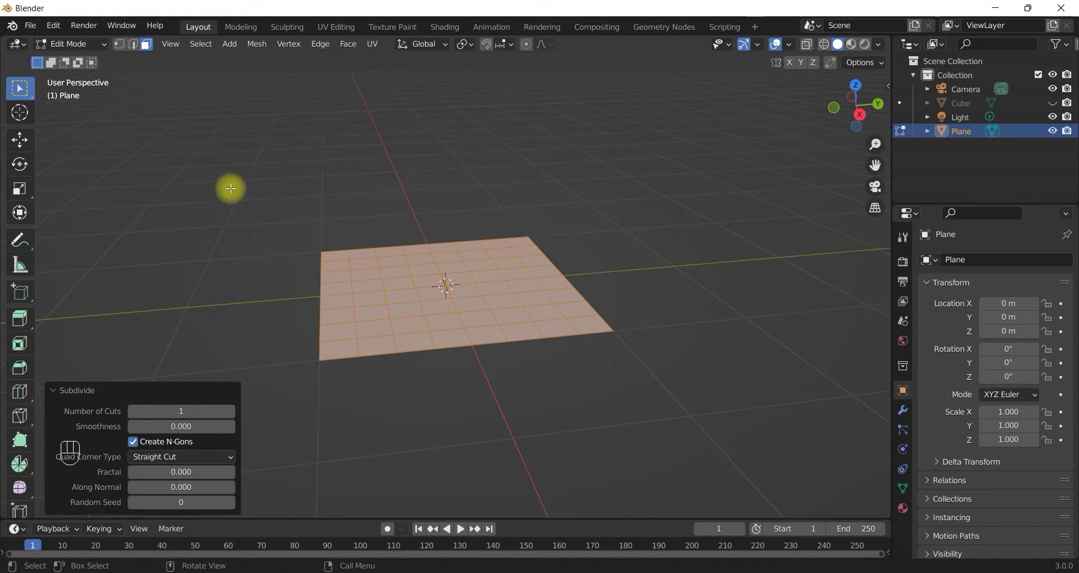
click(237, 183)
right_click(237, 184)
double_click(238, 183)
right_click(238, 183)
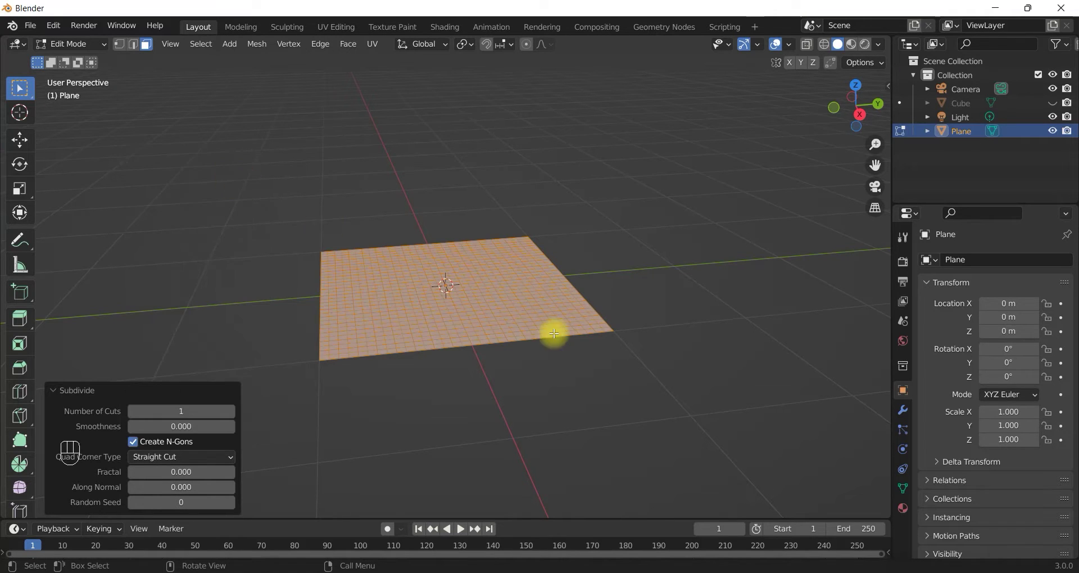
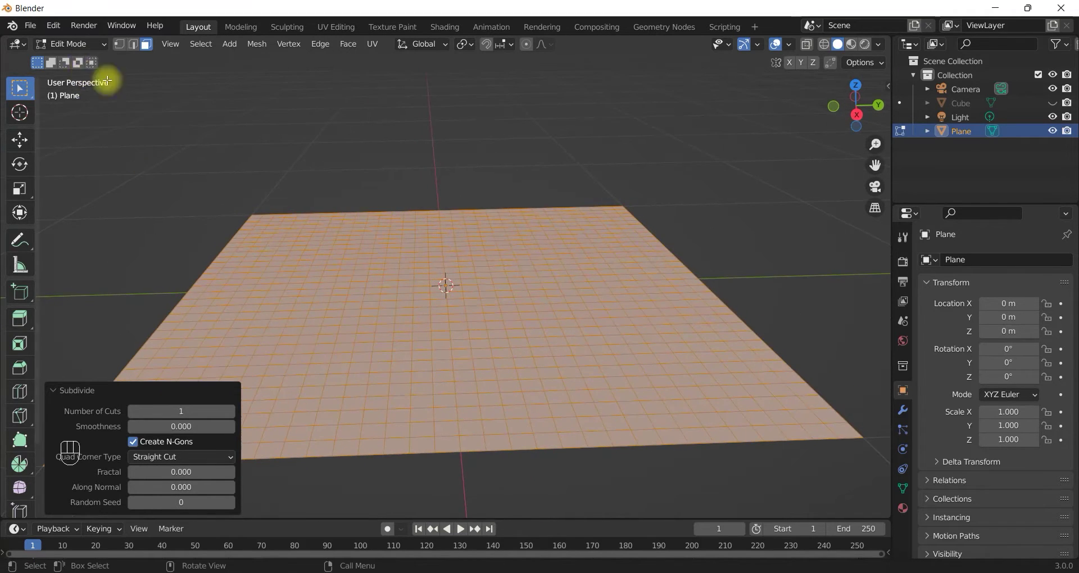
key(Tab)
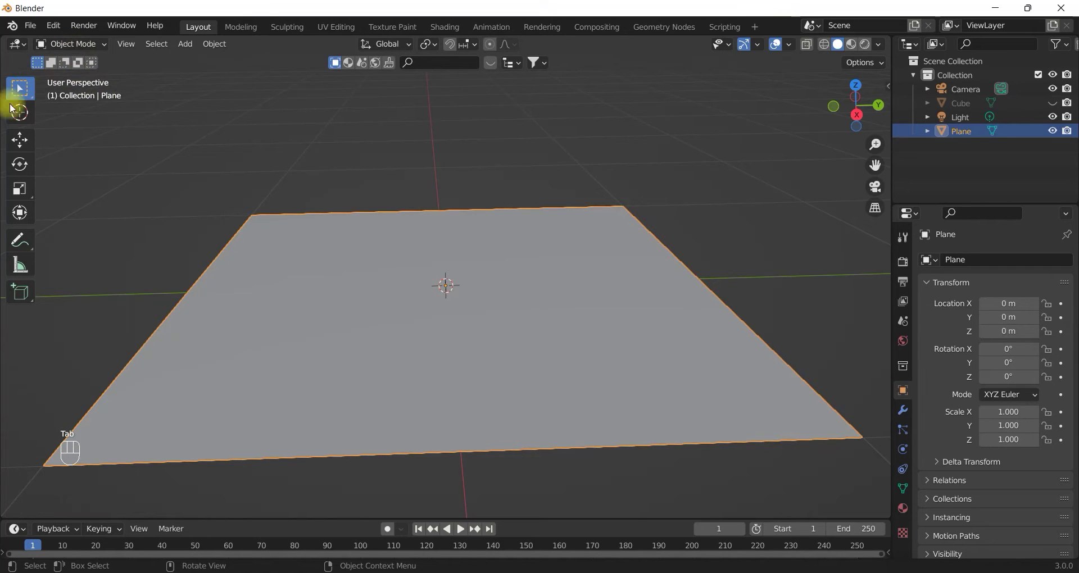
Step: Add a Displace modifier to the plane with a new Clouds texture, size 0.34, forming mountainous terrain
click(910, 413)
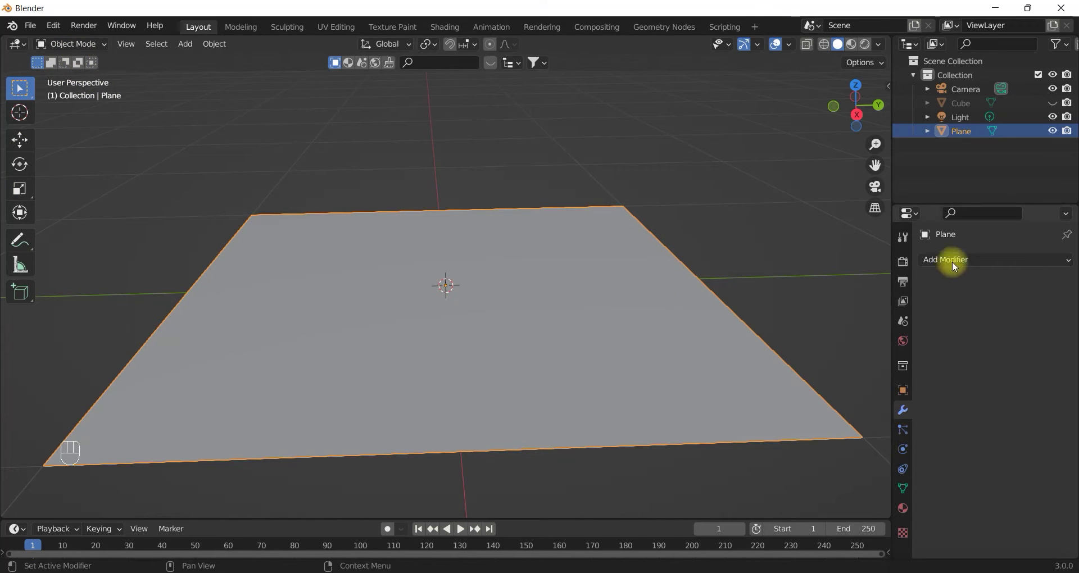
drag(962, 263, 902, 351)
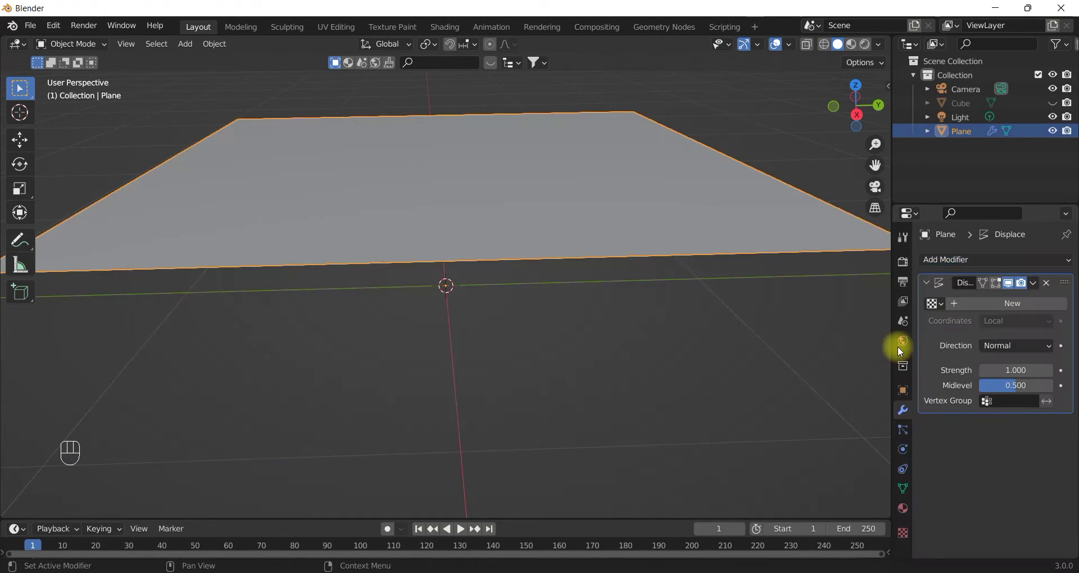
click(1026, 307)
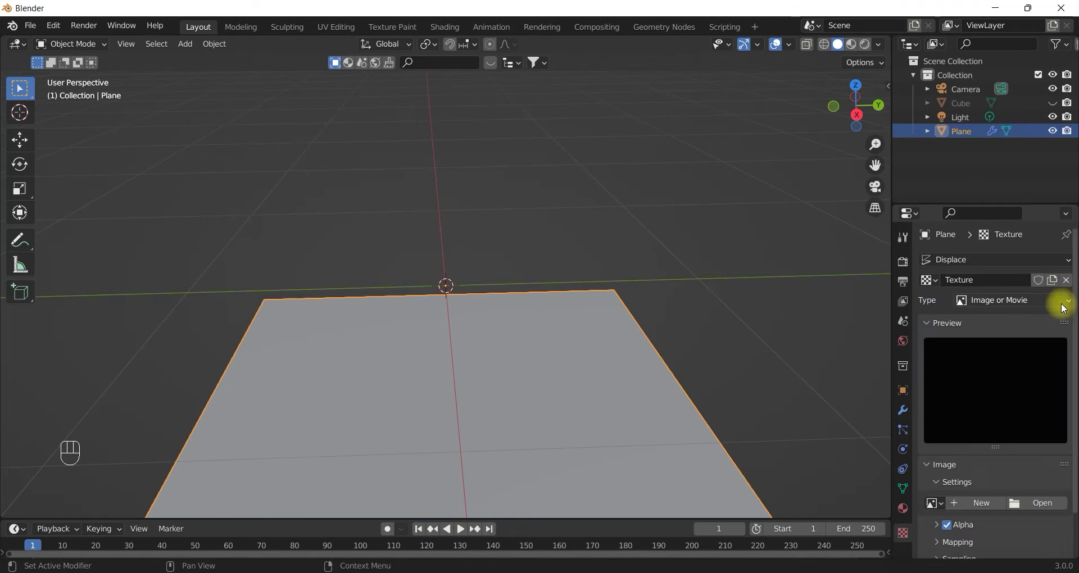
drag(992, 303, 984, 350)
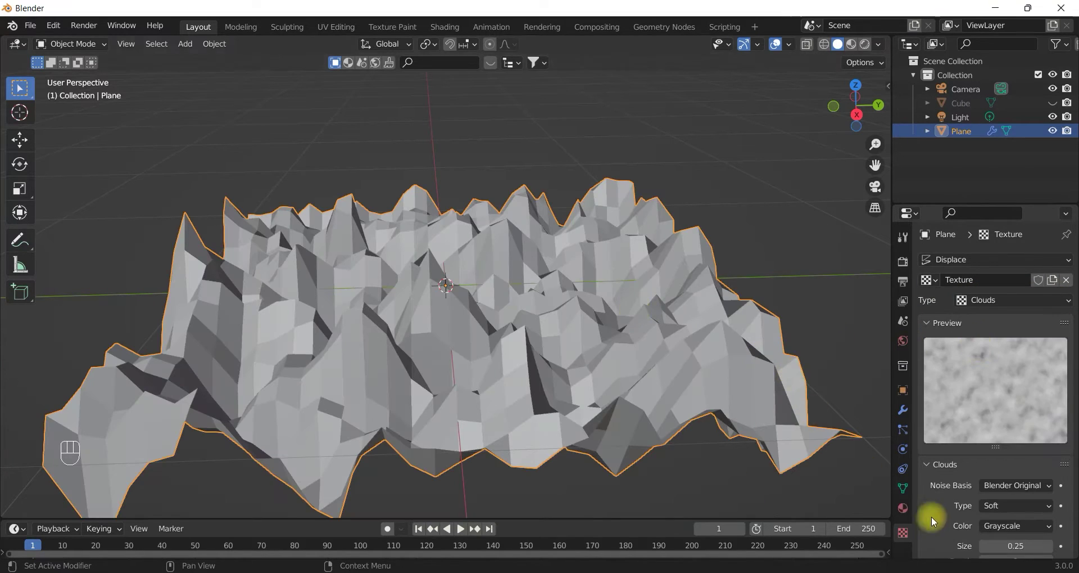
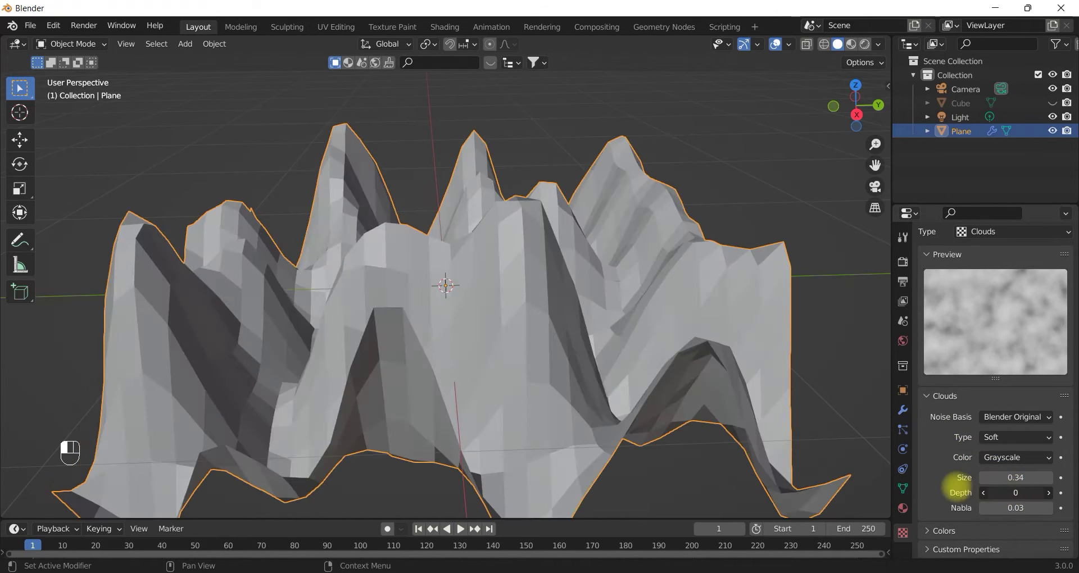
drag(483, 333, 494, 305)
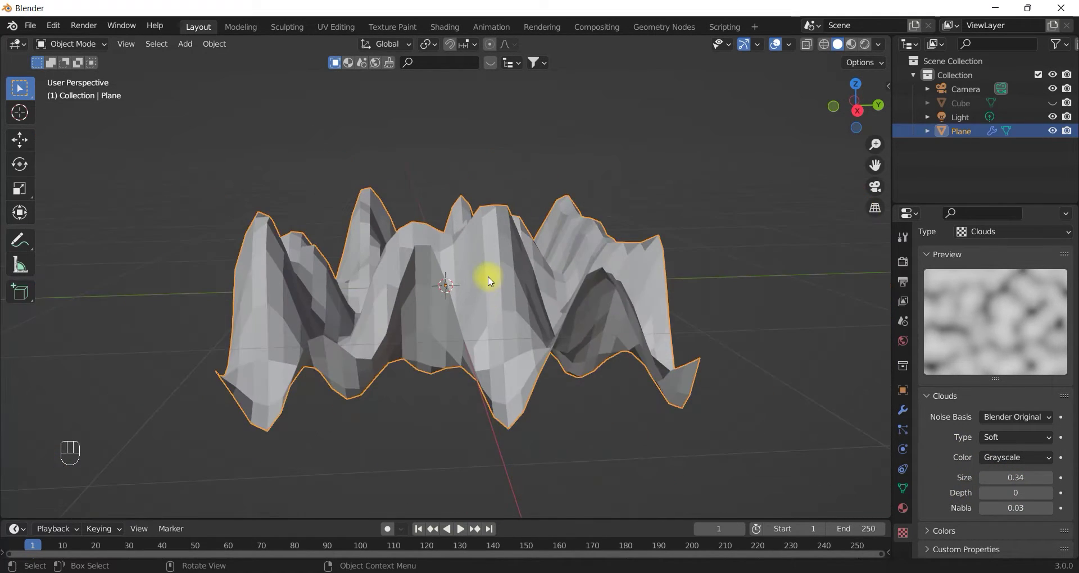
Step: Inspect the terrain from around and add an Empty (Plain Axes) to the scene
drag(490, 278, 490, 279)
middle_click(556, 163)
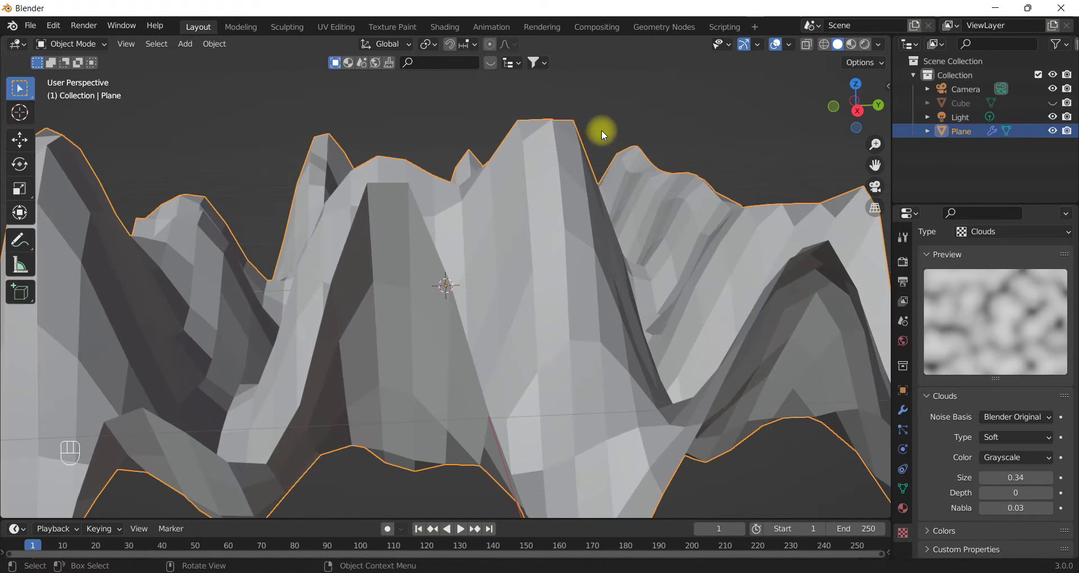
drag(589, 184, 592, 181)
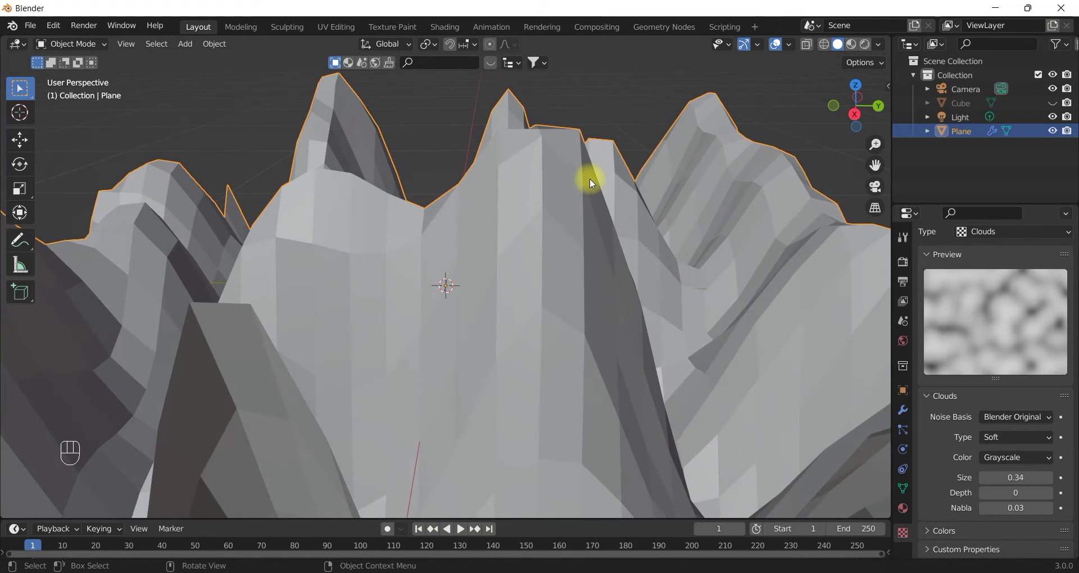
middle_click(569, 242)
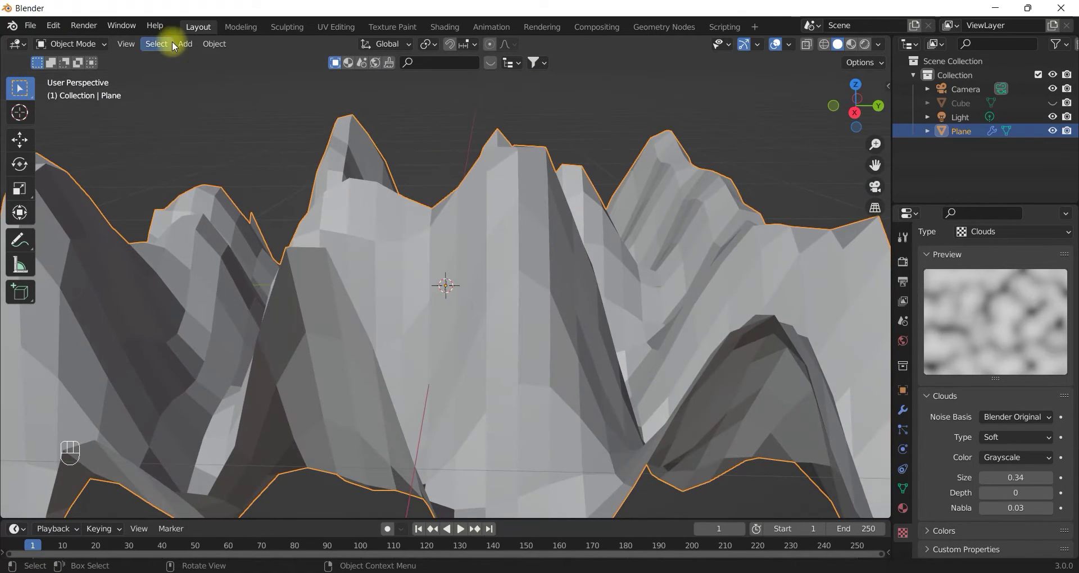
drag(183, 45, 332, 201)
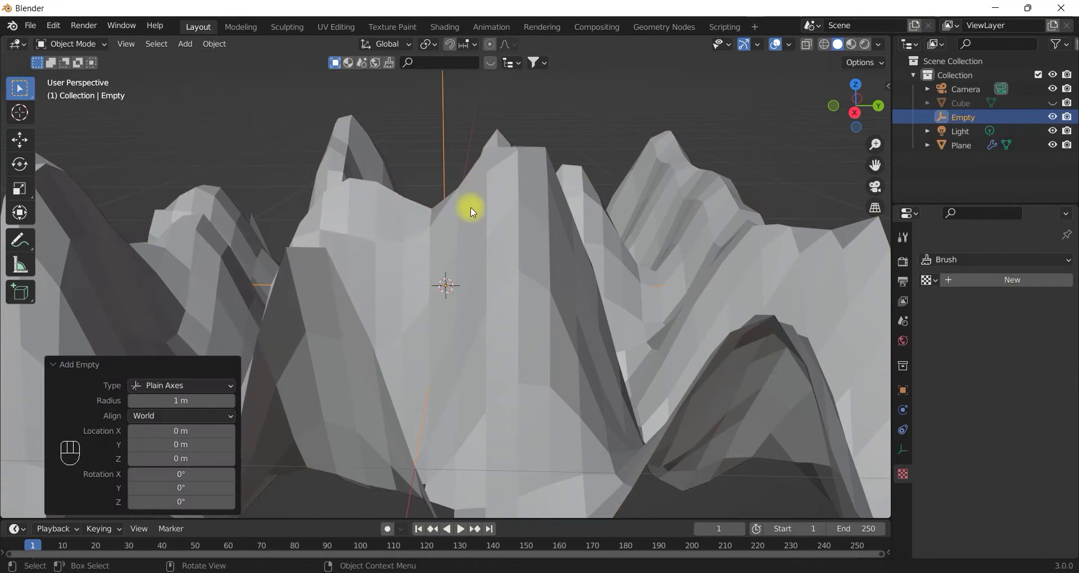
Step: Set the plane's Displace texture coordinates to Object, driven by the Empty
drag(477, 264, 494, 236)
click(472, 253)
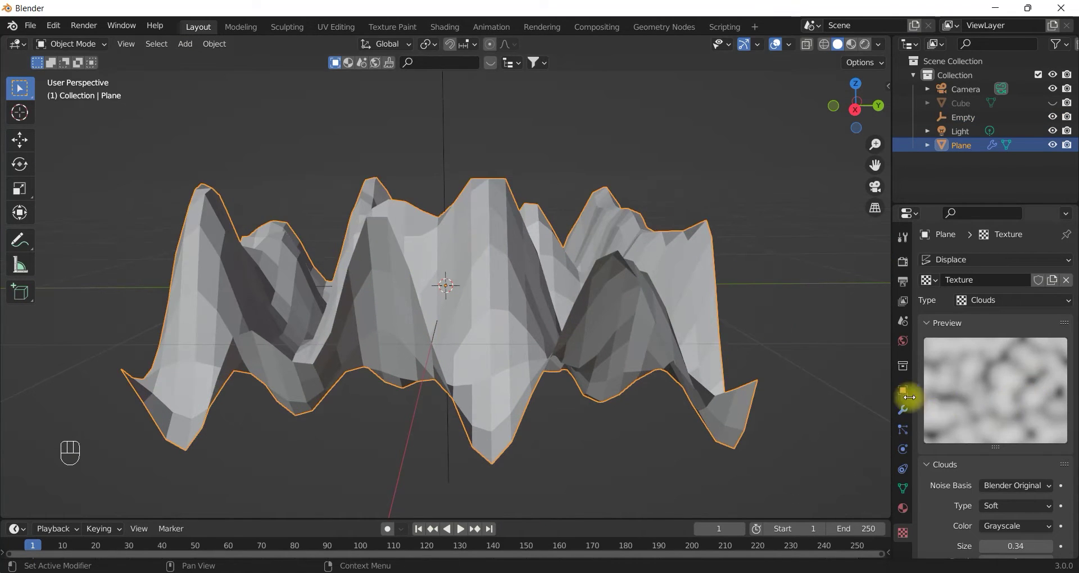
click(907, 411)
drag(1004, 325, 962, 372)
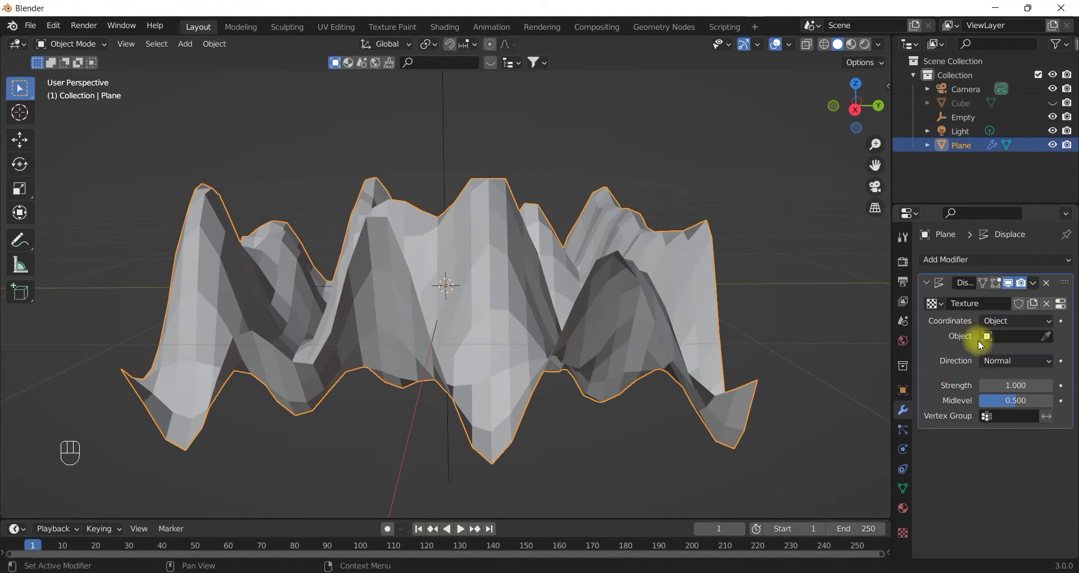
click(1050, 341)
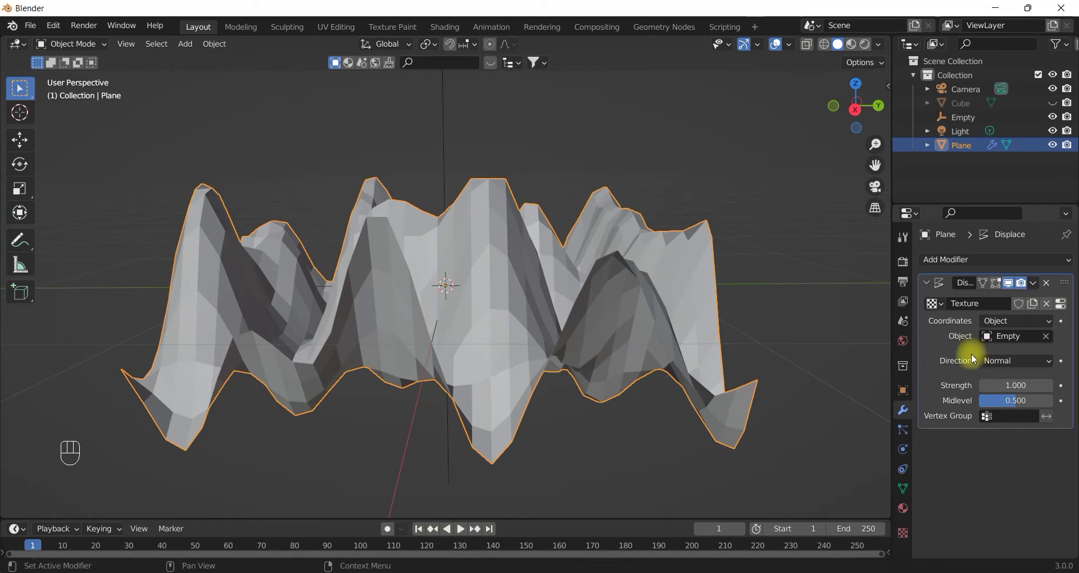
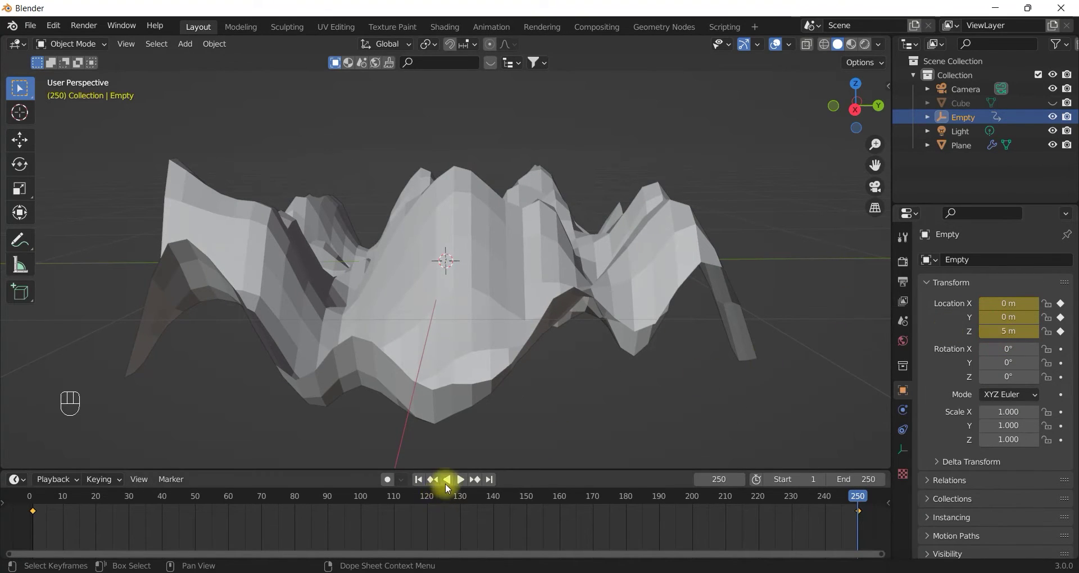
Step: Play the animation to watch the terrain shift as the keyframed Empty rises to 5 m
click(450, 485)
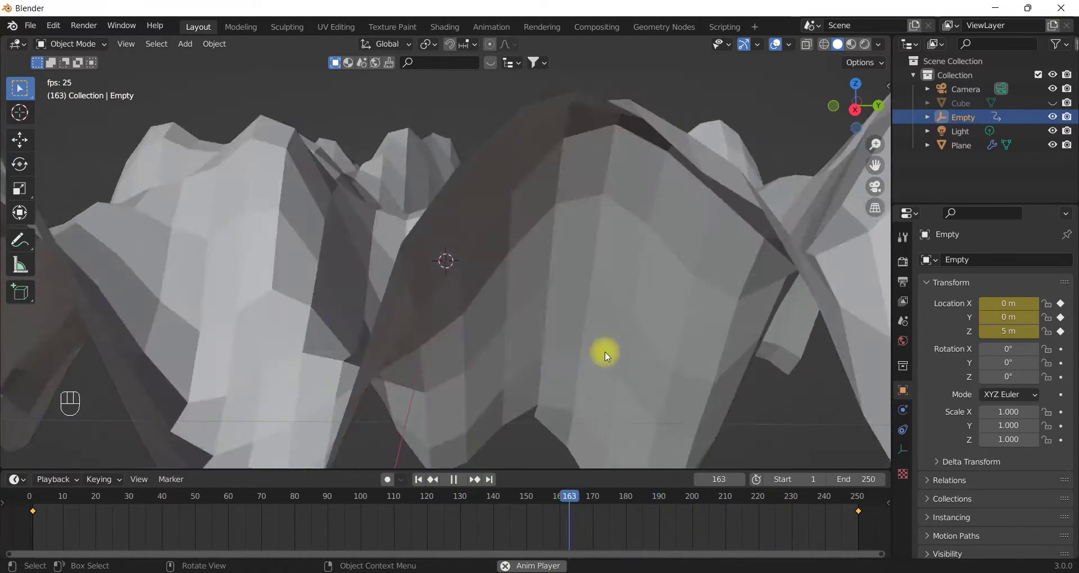
drag(455, 482, 467, 469)
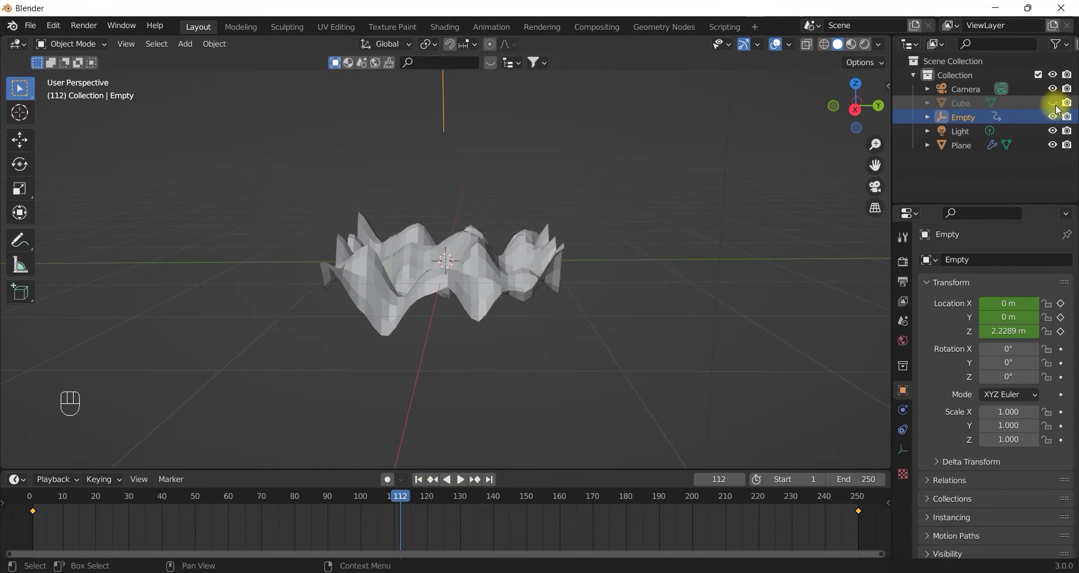
Step: Unhide the Cube, shrink it and duplicate it twice into three cubes
click(1058, 108)
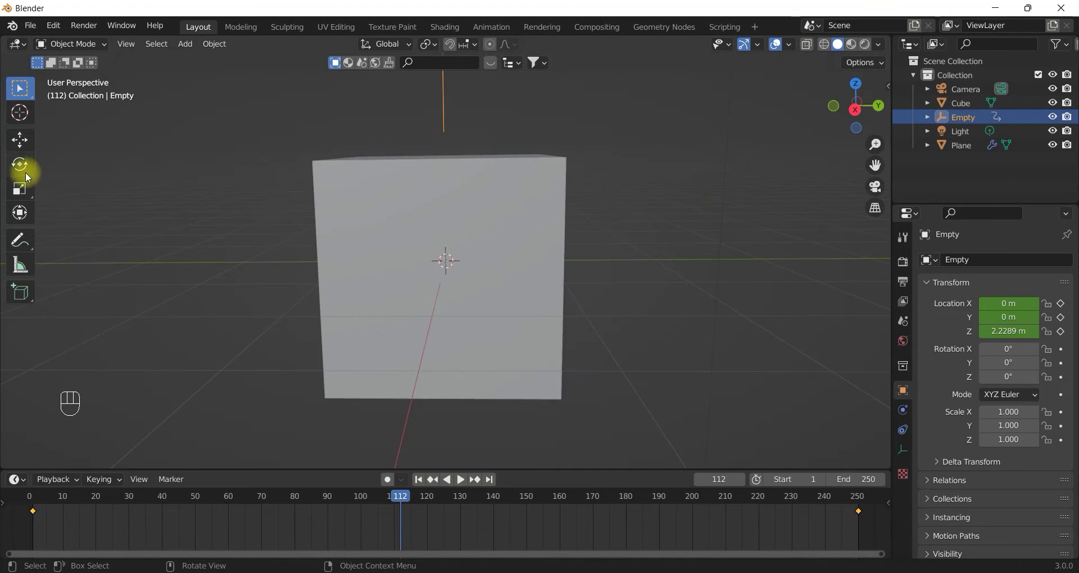
click(23, 147)
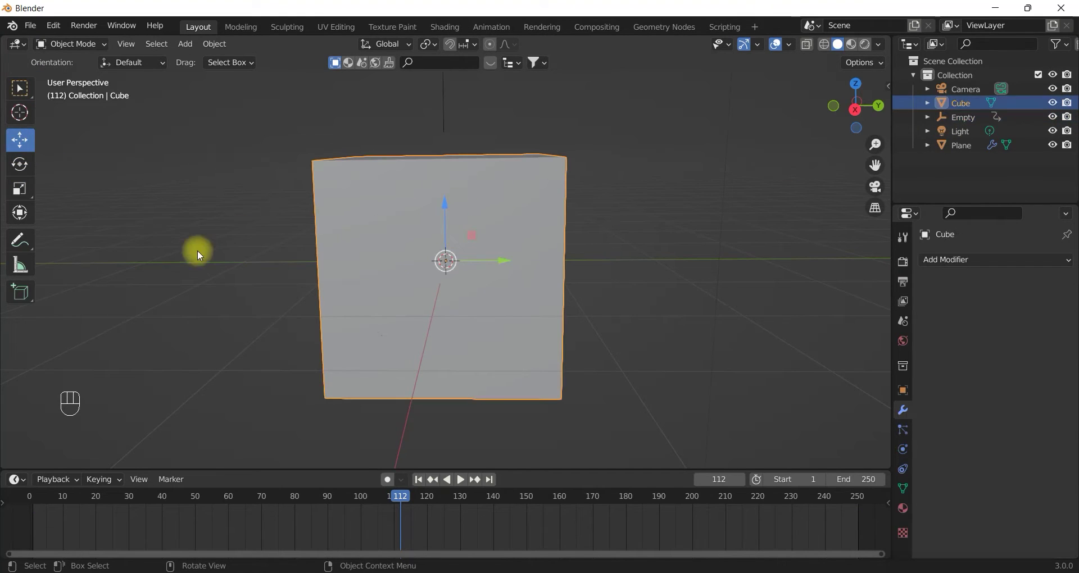
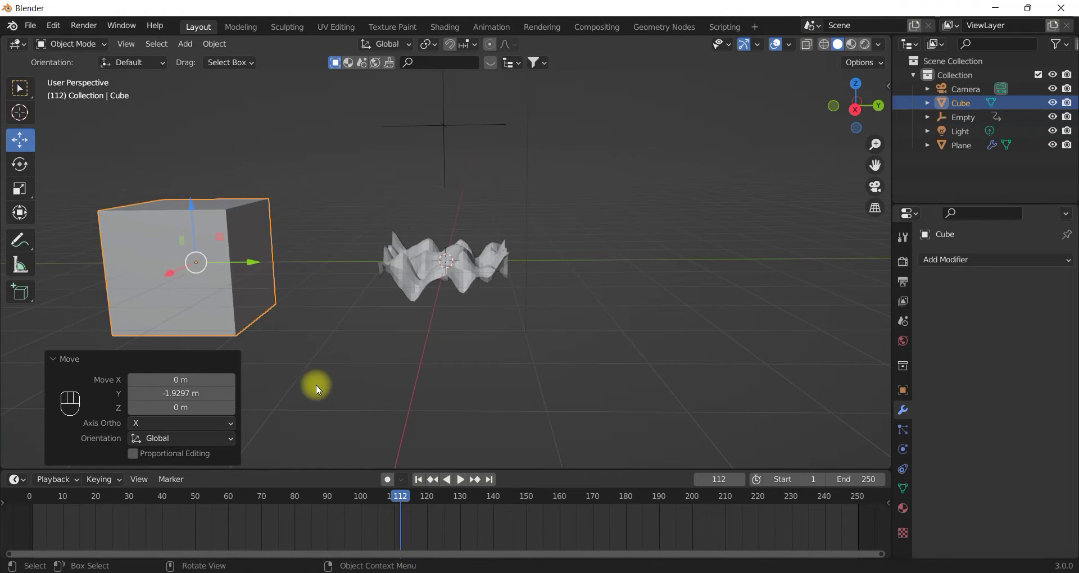
key(s)
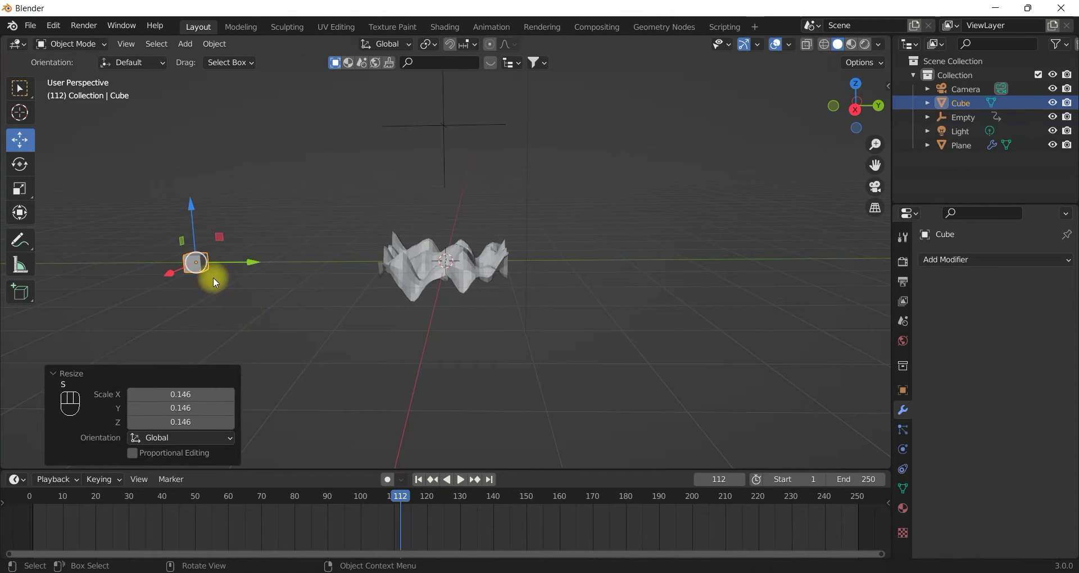
key(shift+d)
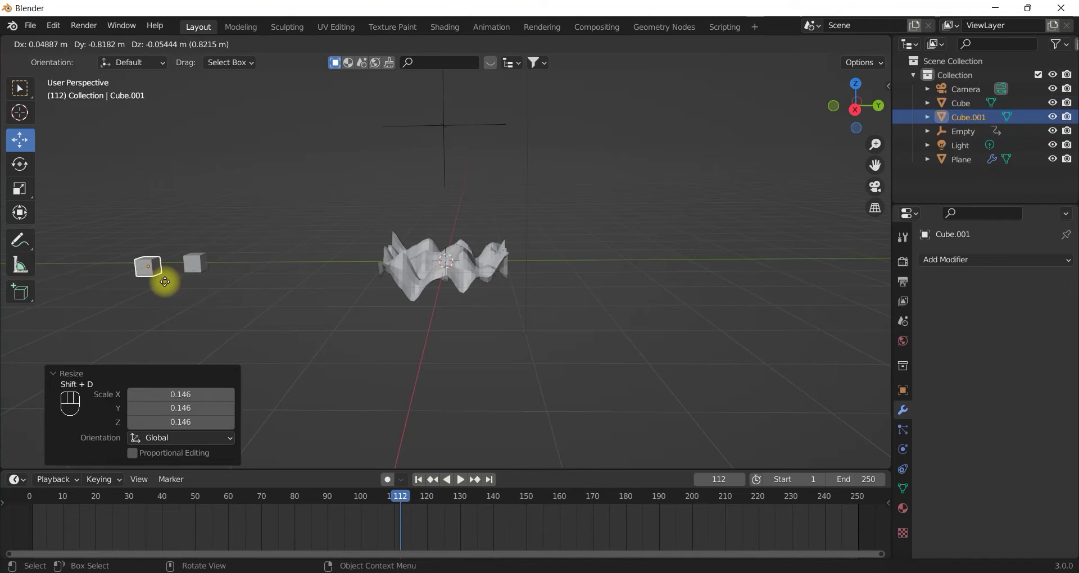
key(shift+d)
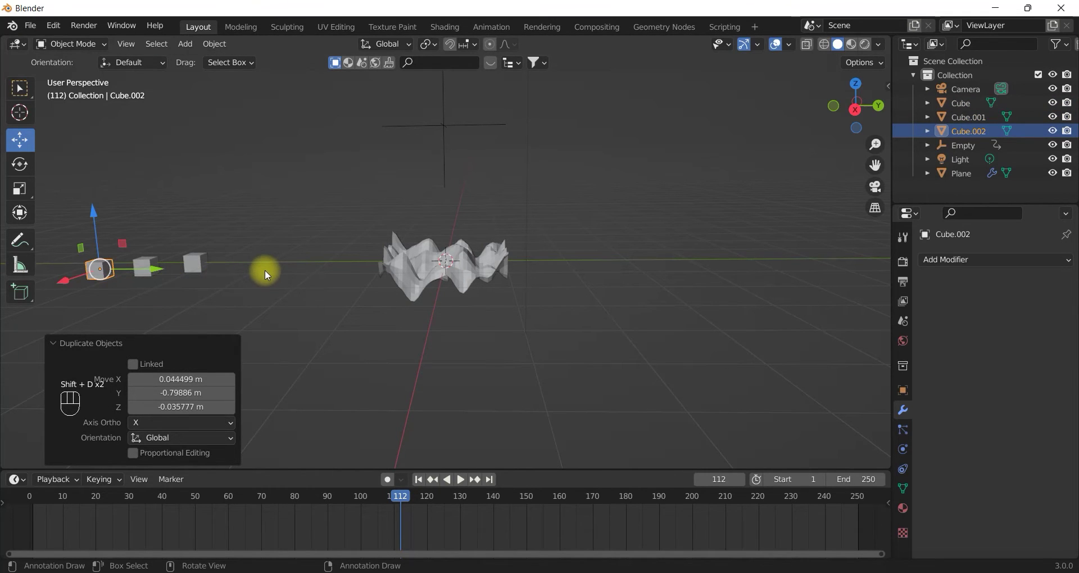
click(306, 197)
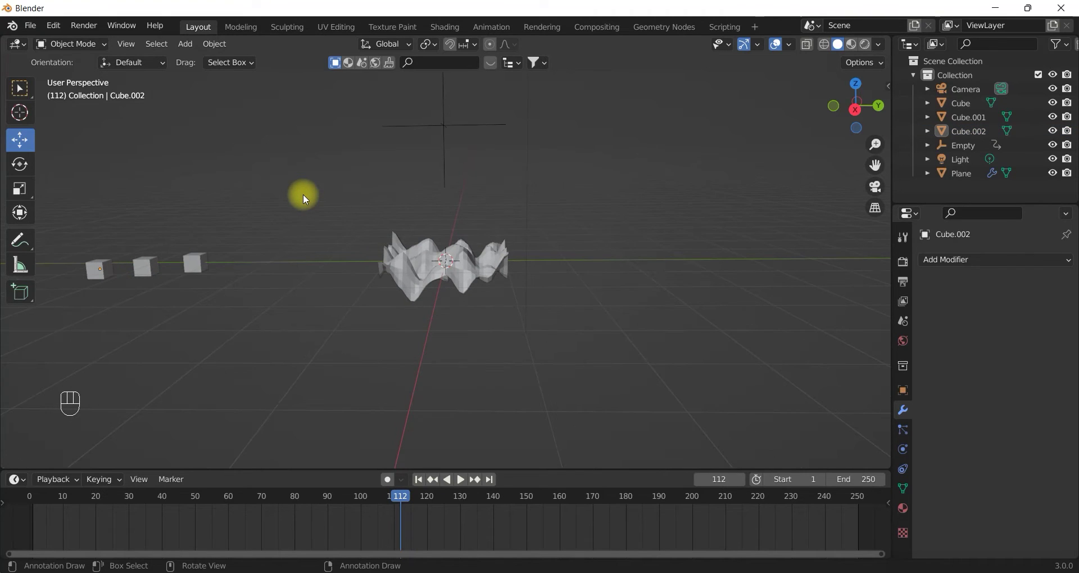
Step: Box-select the three cubes and move them into a new collection named 'cube'
drag(71, 253, 270, 313)
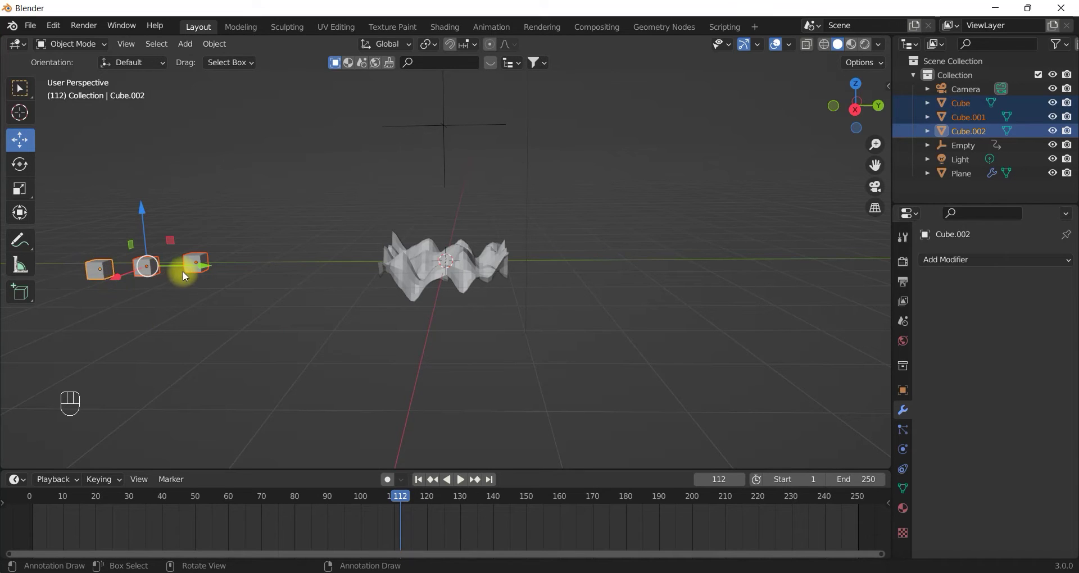
drag(238, 251, 193, 315)
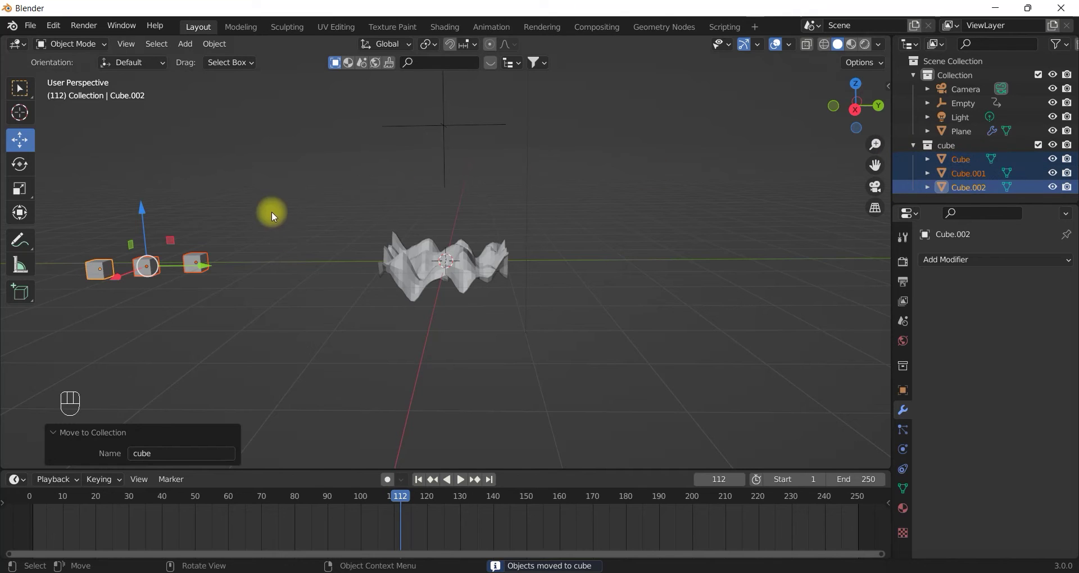
Step: Add a Hair particle system to the Plane rendering the 'cube' collection at scale 0.01, randomness 1
click(286, 197)
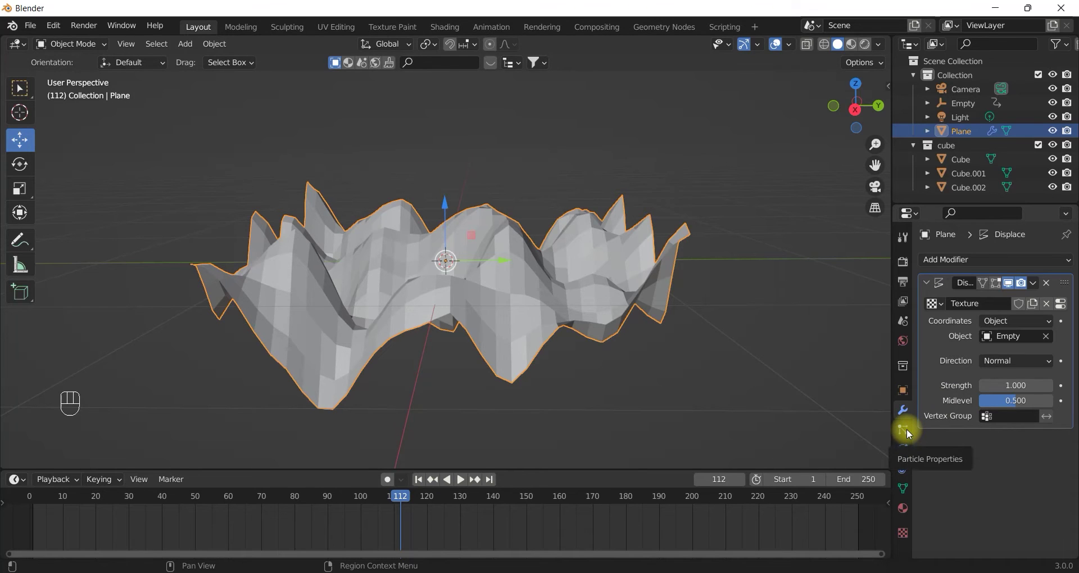
click(909, 432)
click(1068, 265)
click(1039, 340)
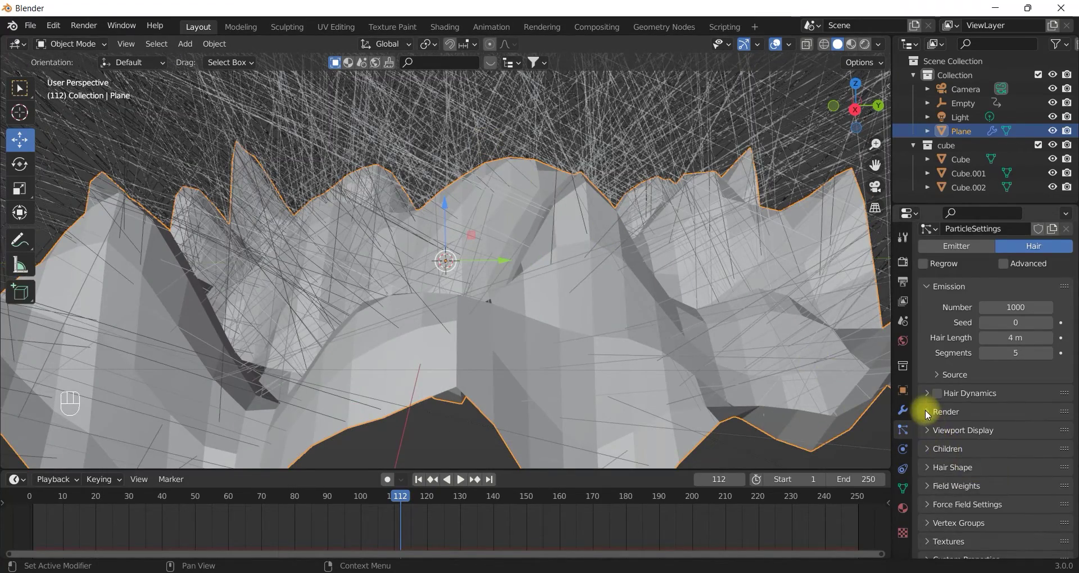
drag(928, 412, 942, 408)
drag(1007, 417, 973, 475)
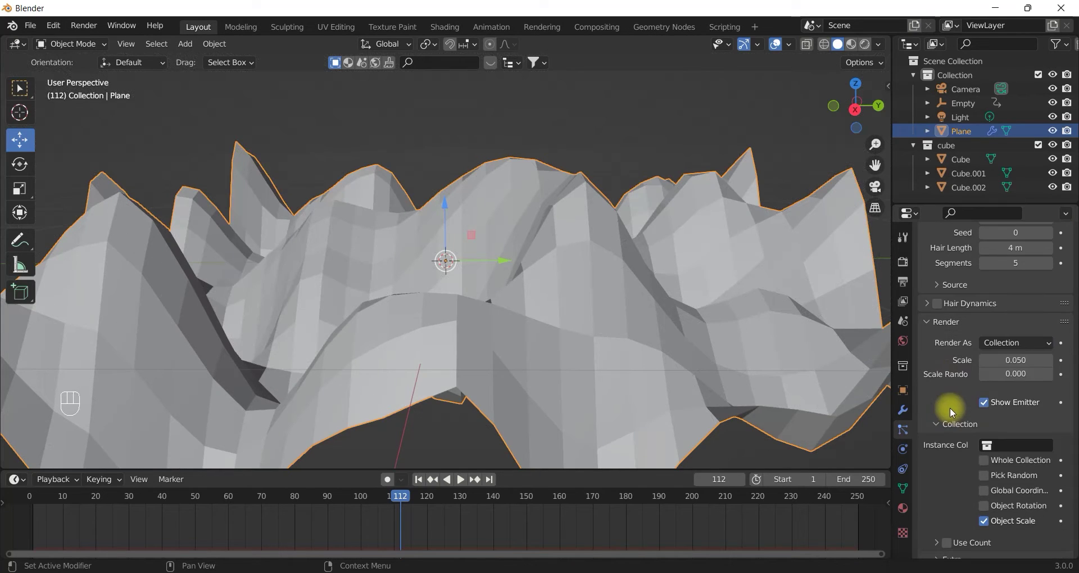
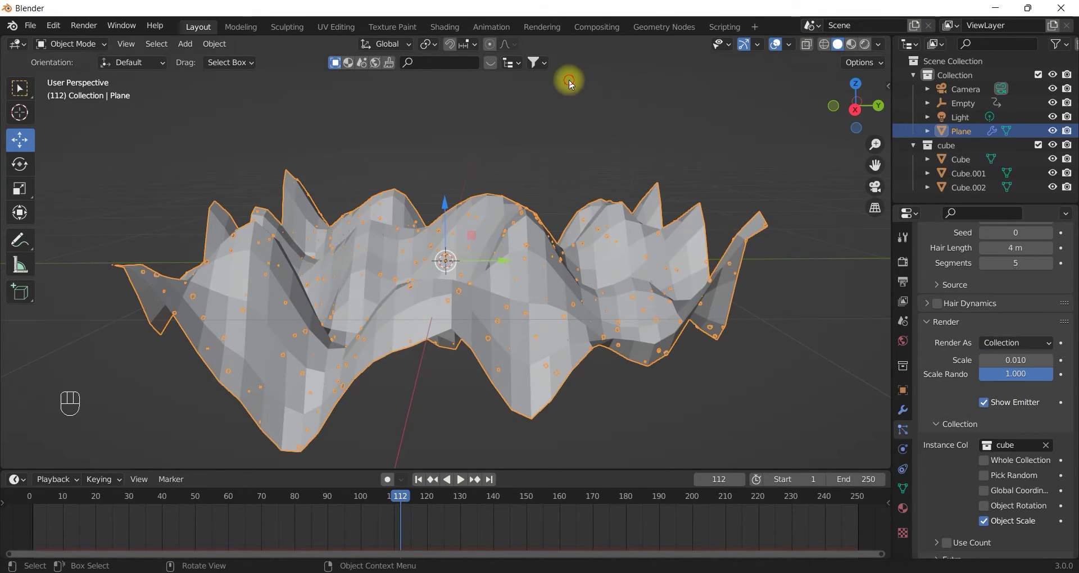
drag(563, 90, 547, 131)
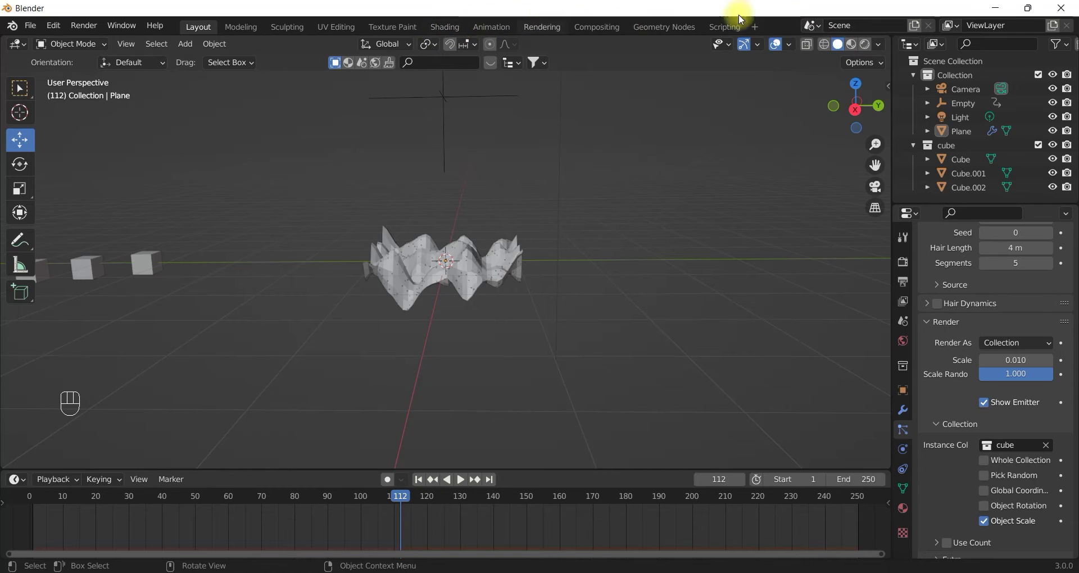
Step: Enable Ambient Occlusion, Bloom and Screen Space Reflections in Eevee Render Properties
click(853, 47)
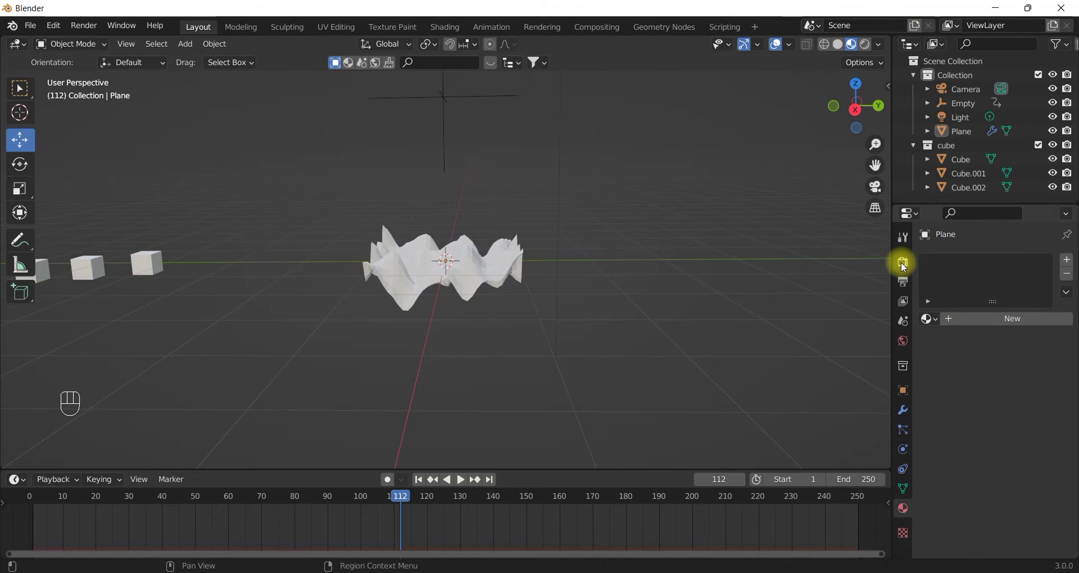
click(907, 267)
click(937, 361)
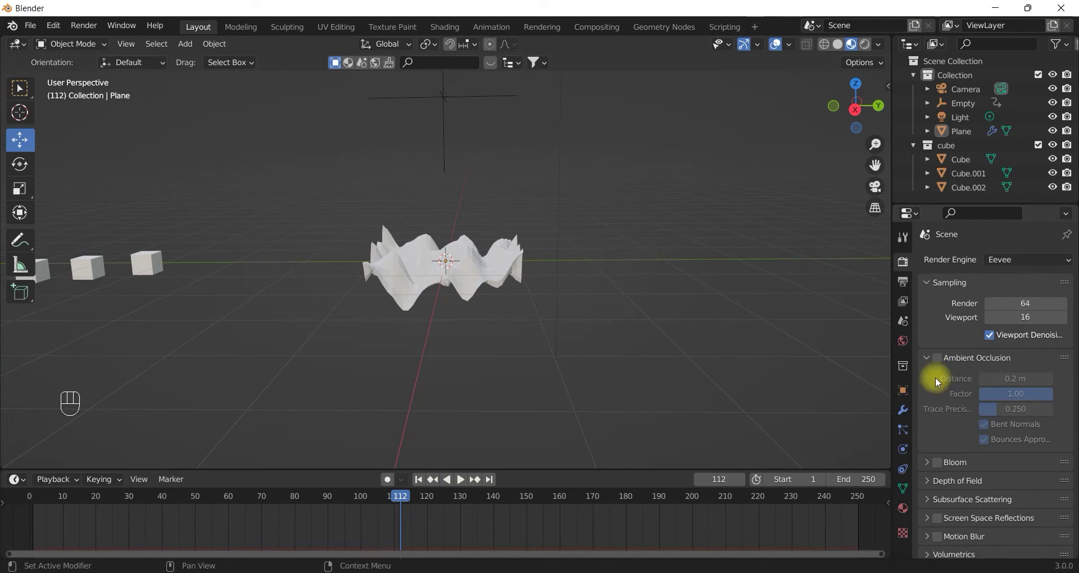
click(941, 358)
click(945, 469)
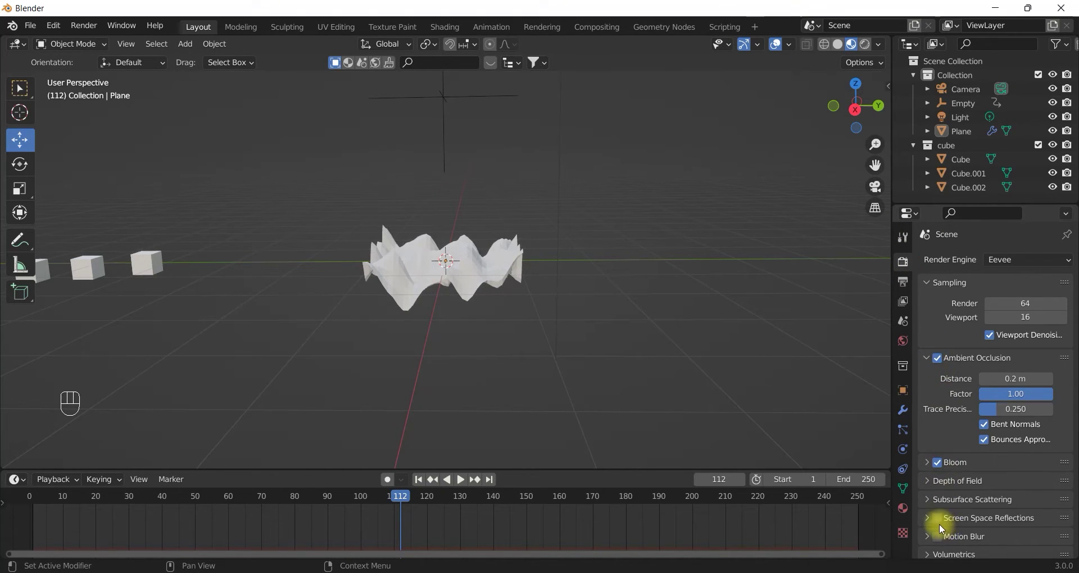
click(941, 522)
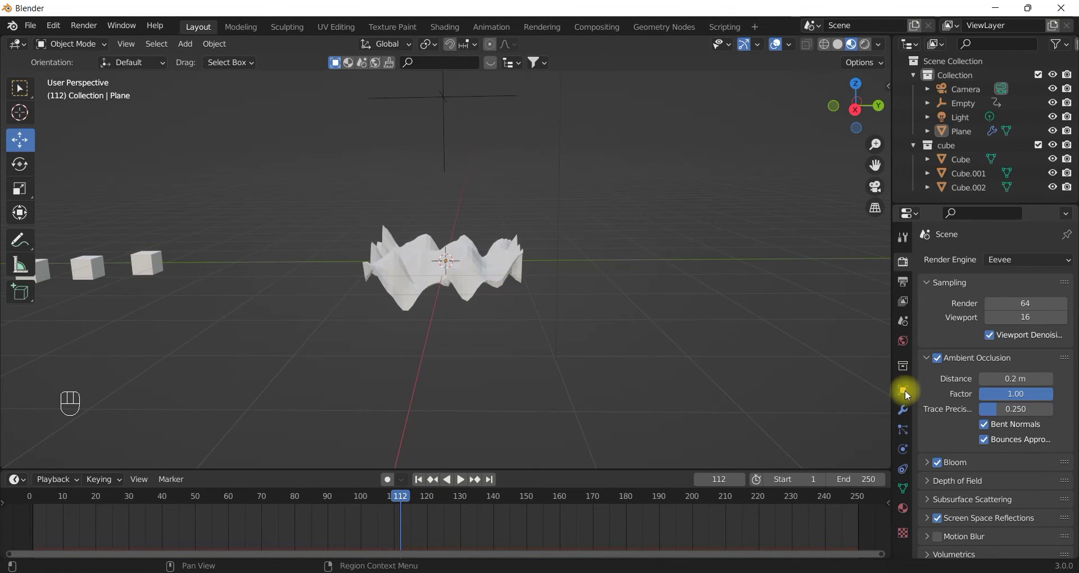
drag(906, 509, 910, 433)
Step: Give the first Cube an orange Emission surface at strength 20
click(143, 263)
click(1018, 421)
drag(1017, 409, 868, 140)
click(1024, 434)
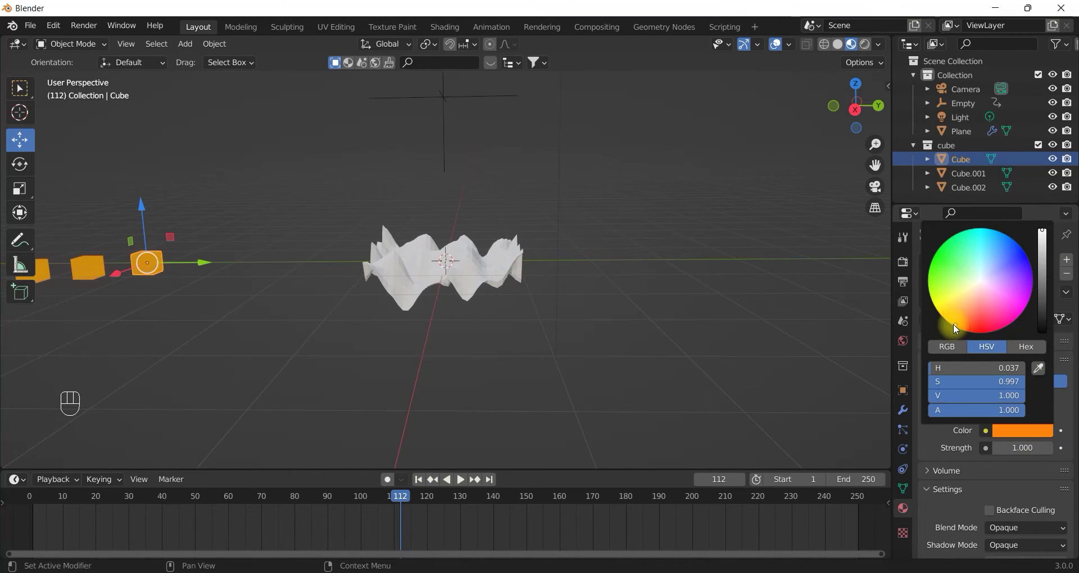
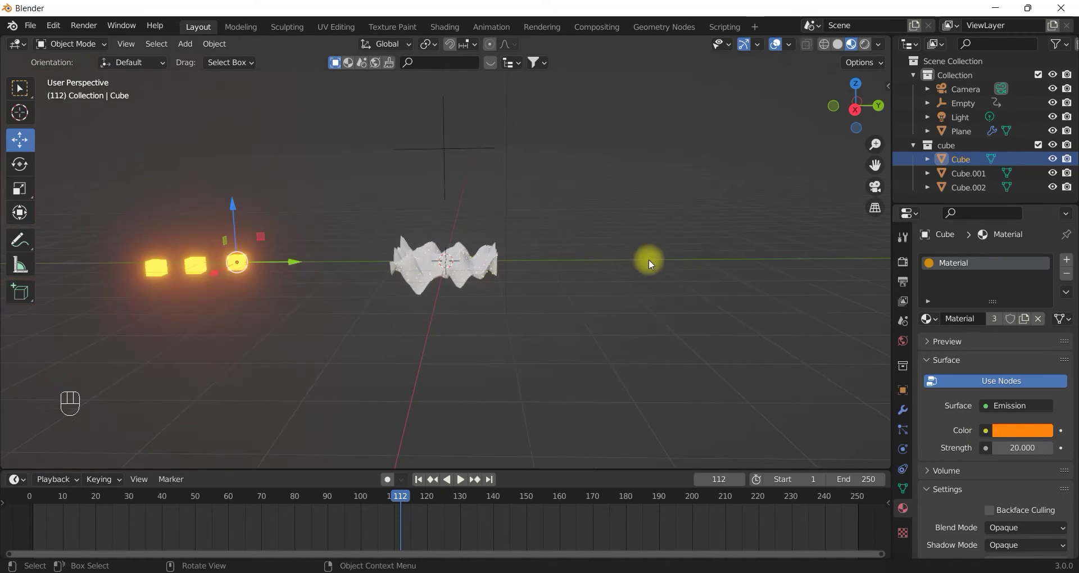
click(196, 266)
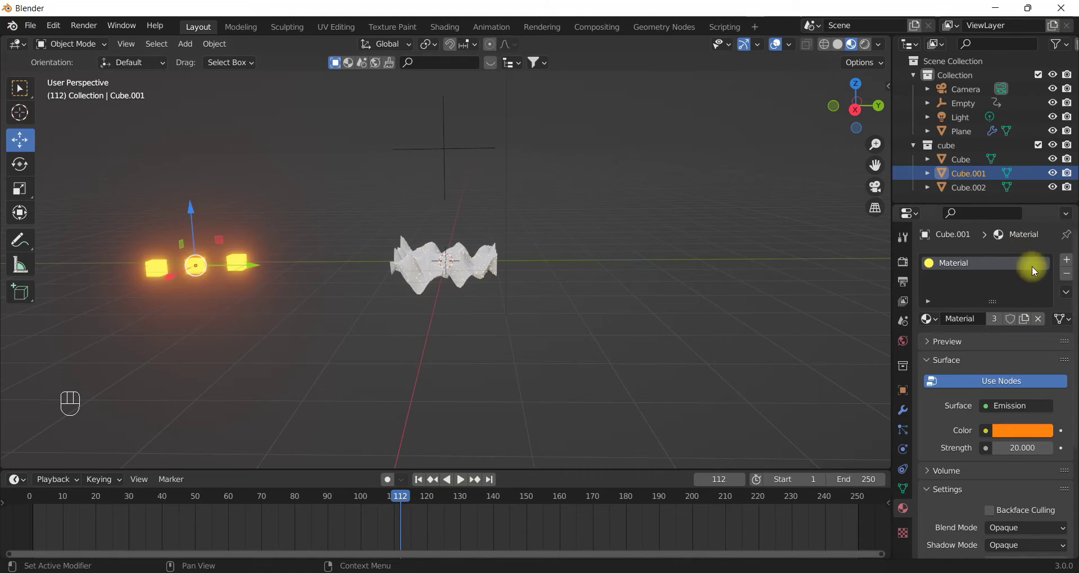
Step: Add material slots to Cube.001 with a blue Emission material at strength 20 and a new Material.002
click(1073, 263)
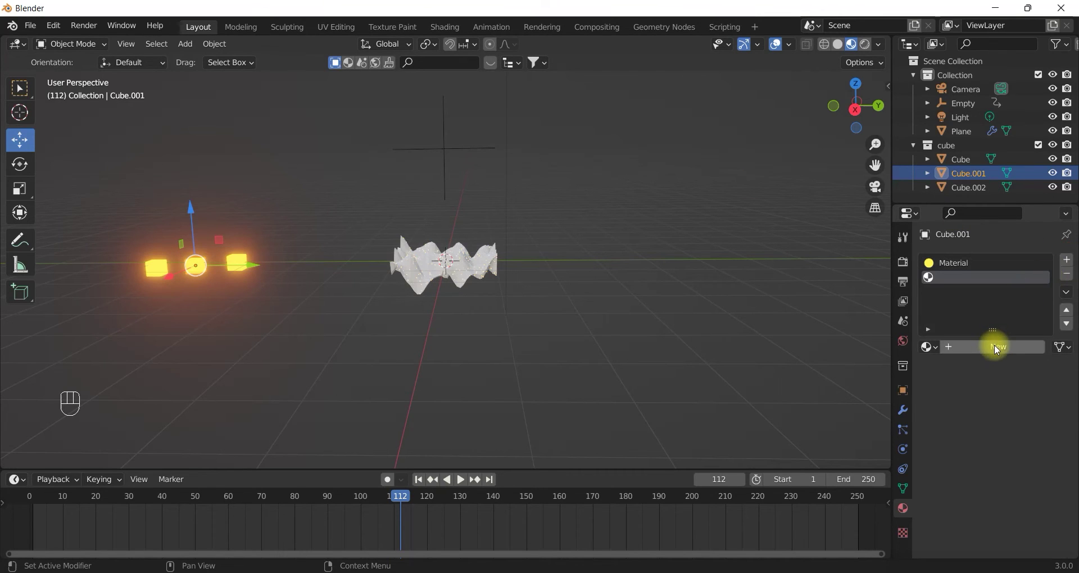
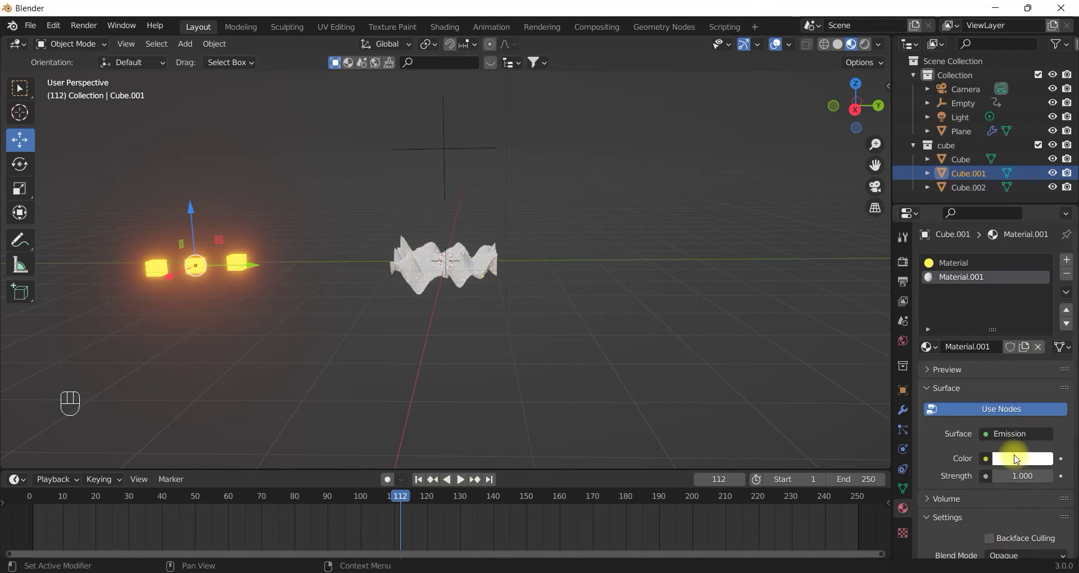
click(1017, 457)
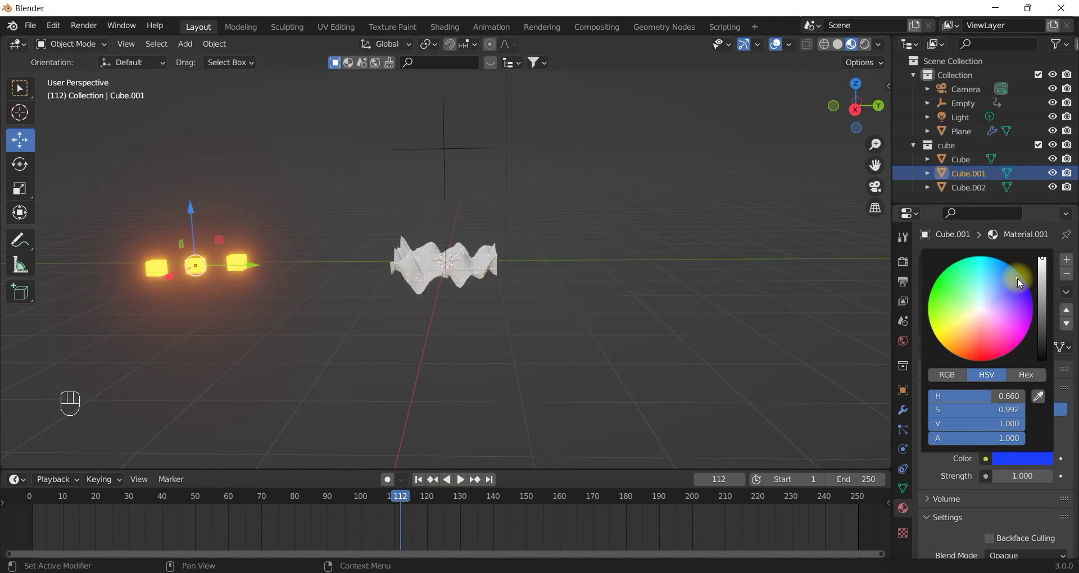
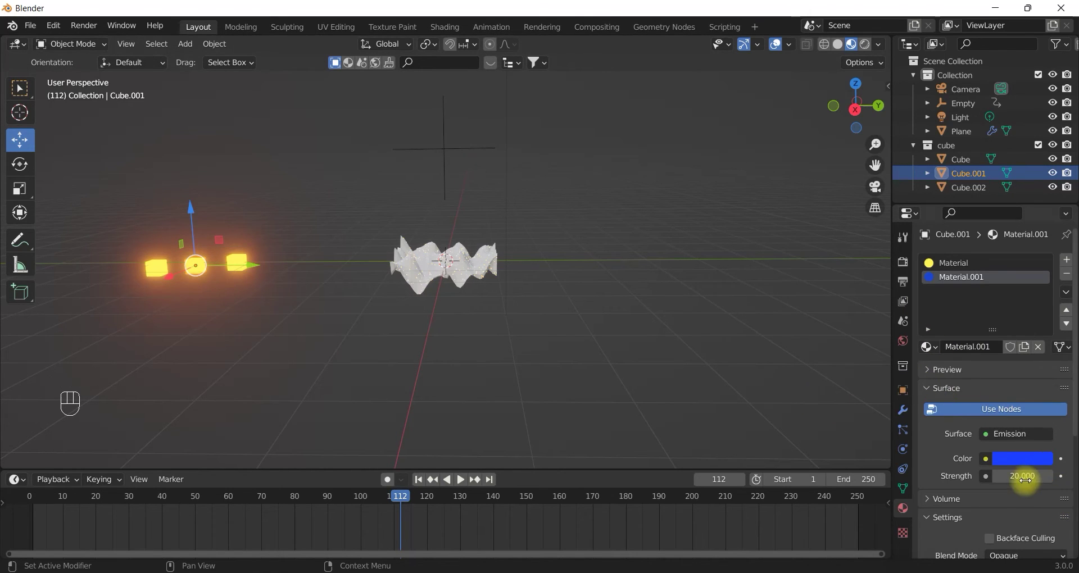
drag(1069, 261, 1011, 414)
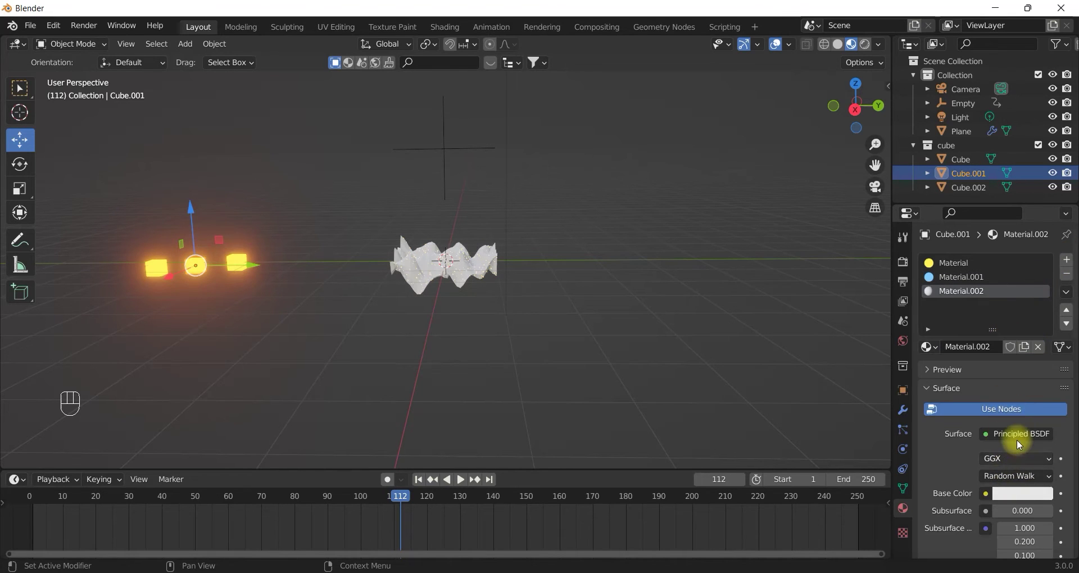
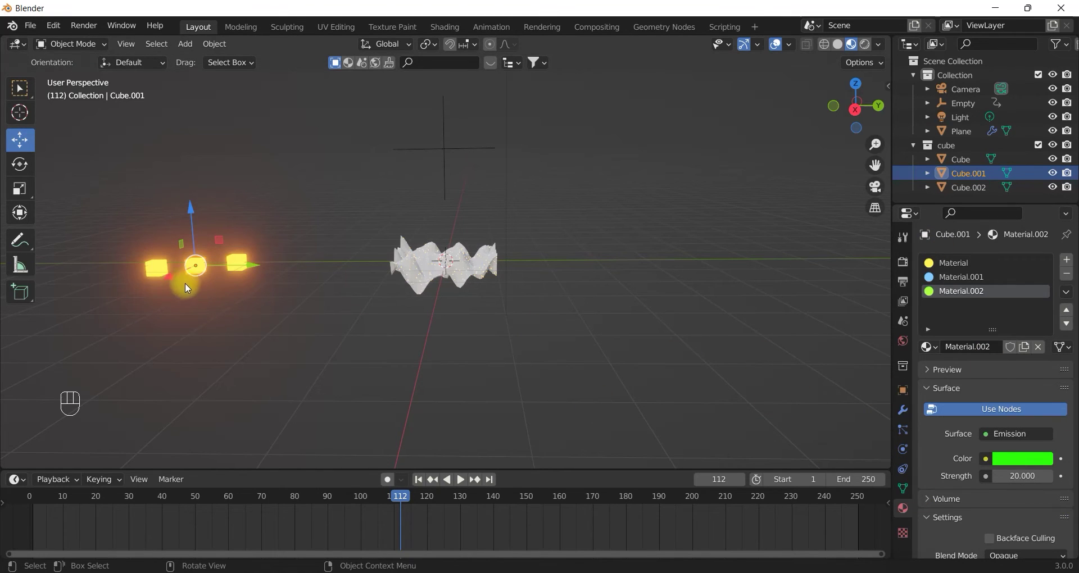
Step: Select Cube.001 and its first material slot, switching between the cubes
click(240, 258)
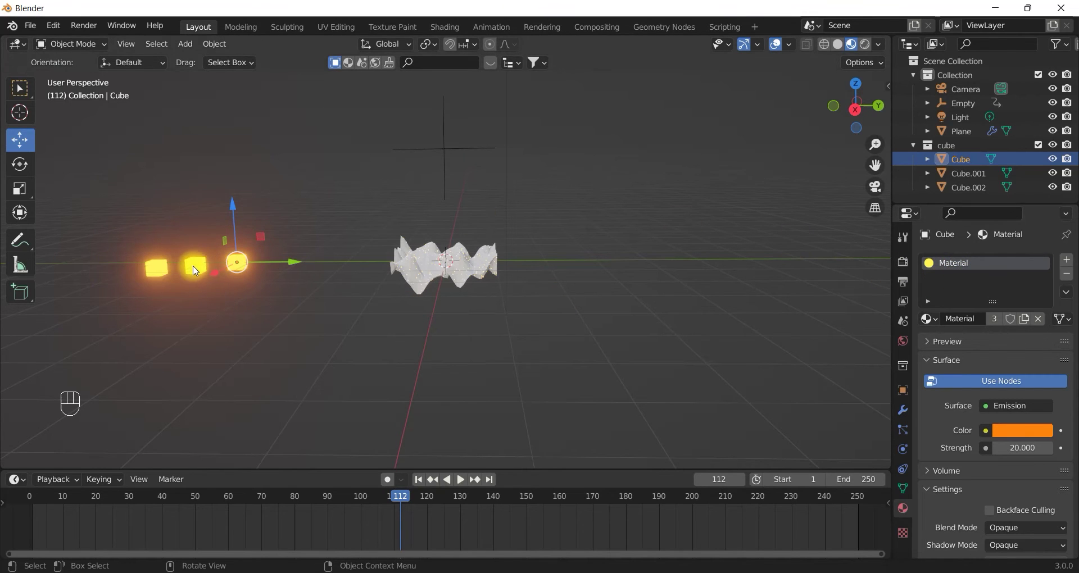
click(195, 269)
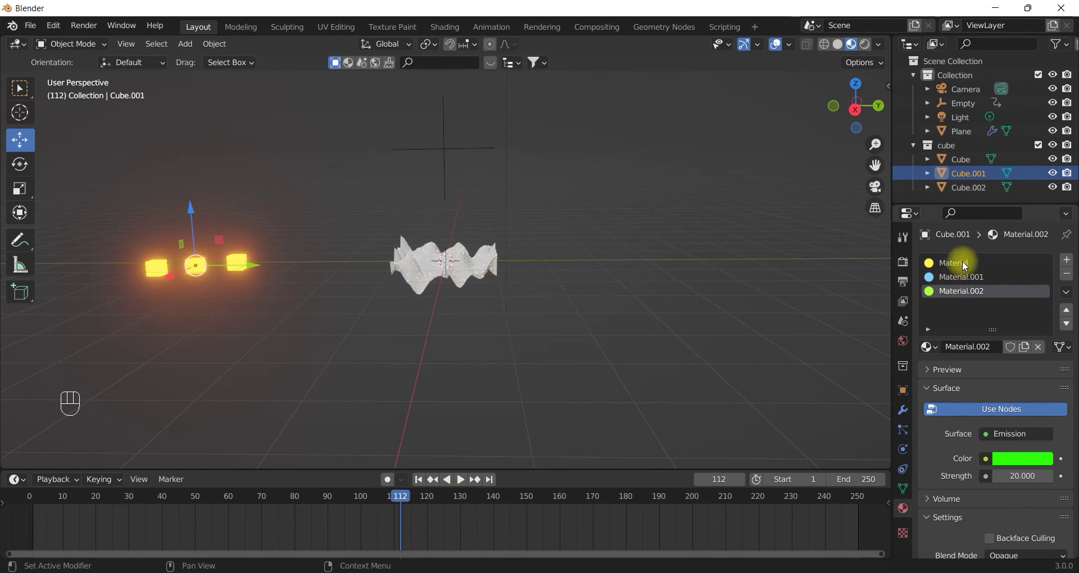
click(966, 265)
click(247, 265)
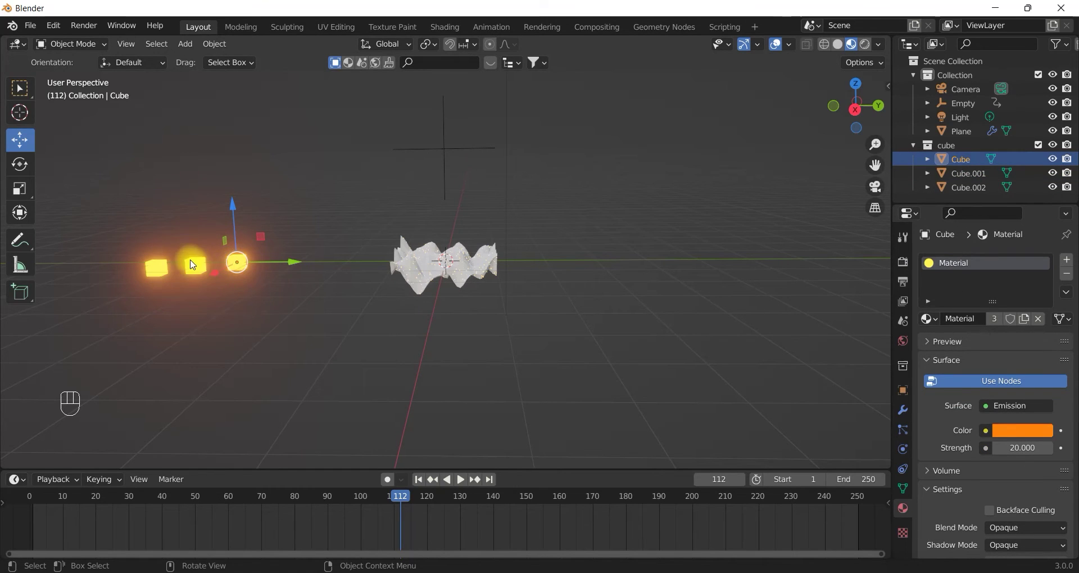
click(192, 262)
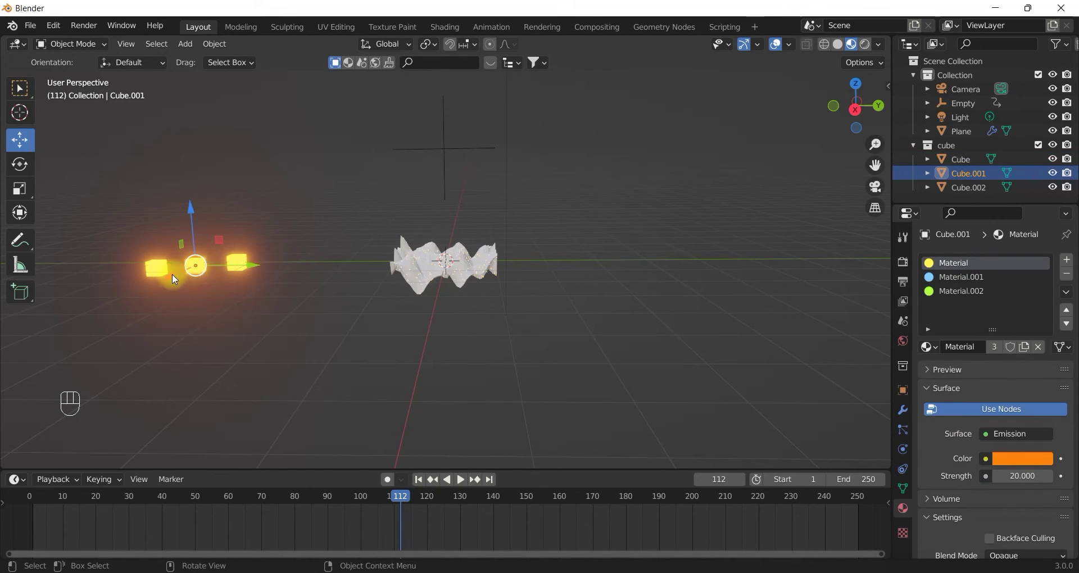
click(244, 261)
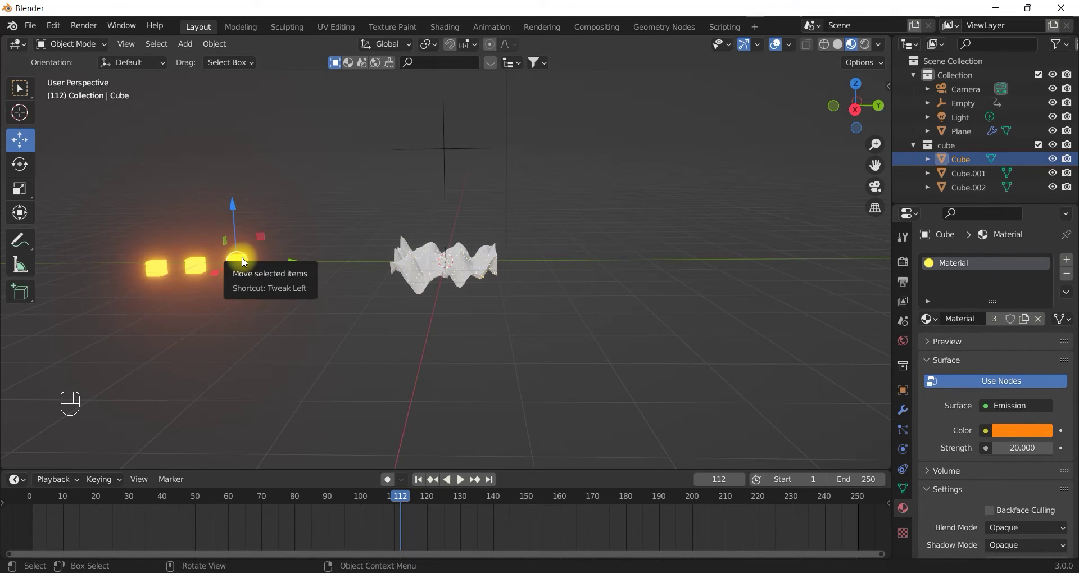
click(199, 271)
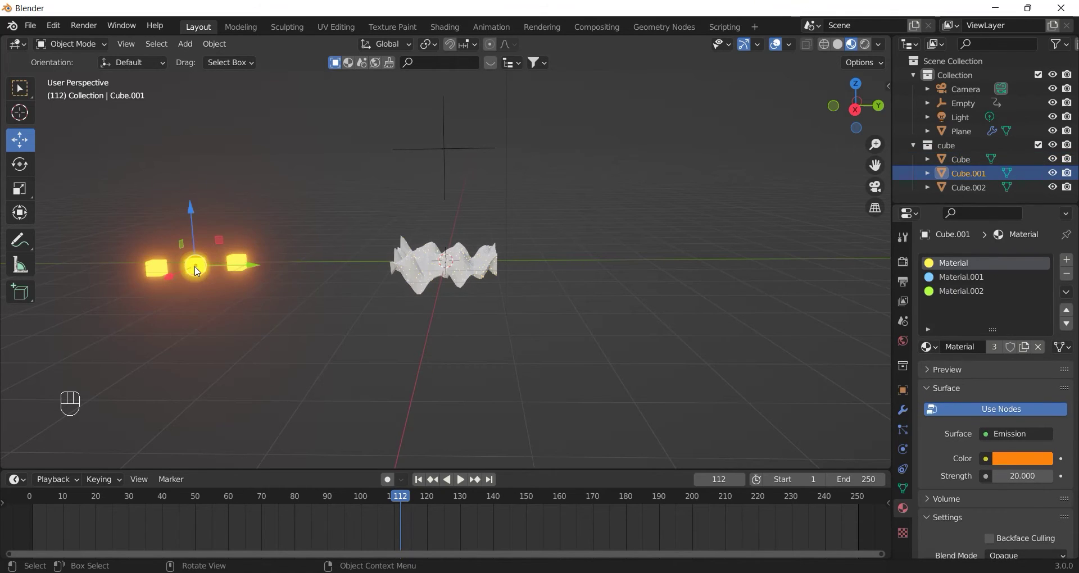
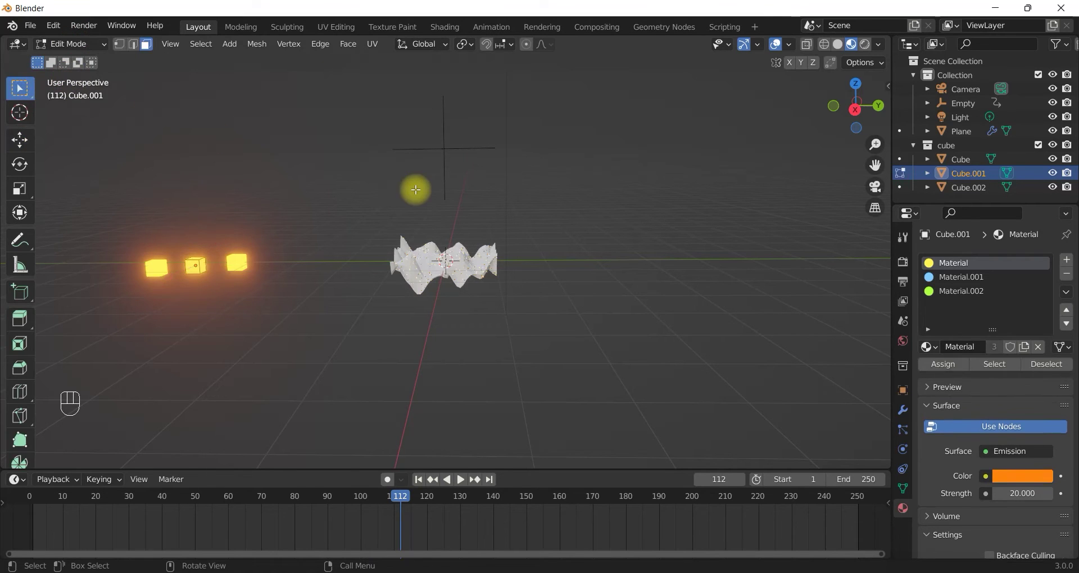
Step: Assign the blue Material.001 to all of Cube.001's geometry, then select Cube.002
key(a)
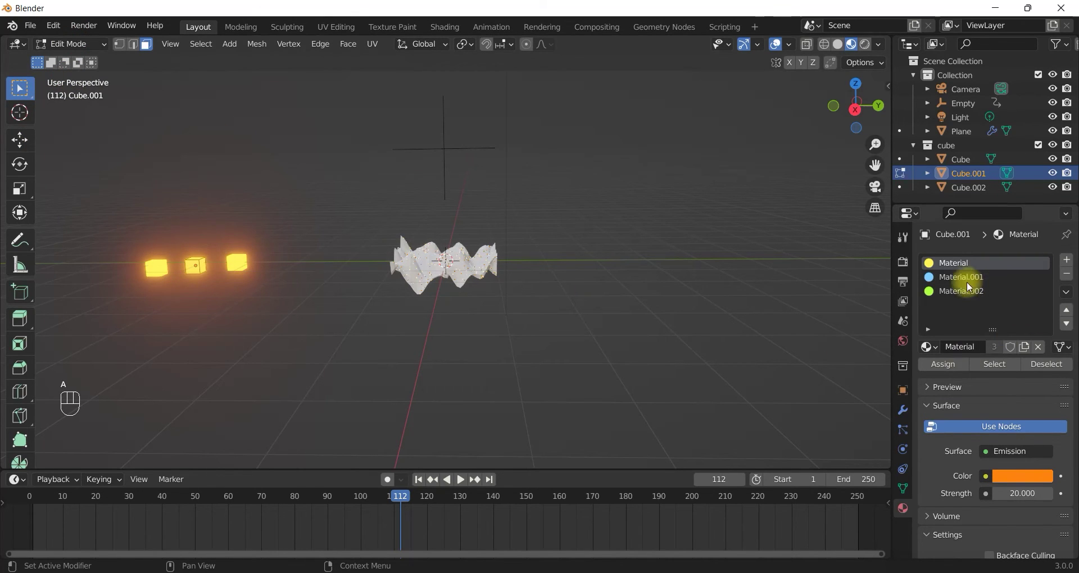
click(952, 278)
click(942, 364)
drag(80, 49, 87, 96)
click(151, 269)
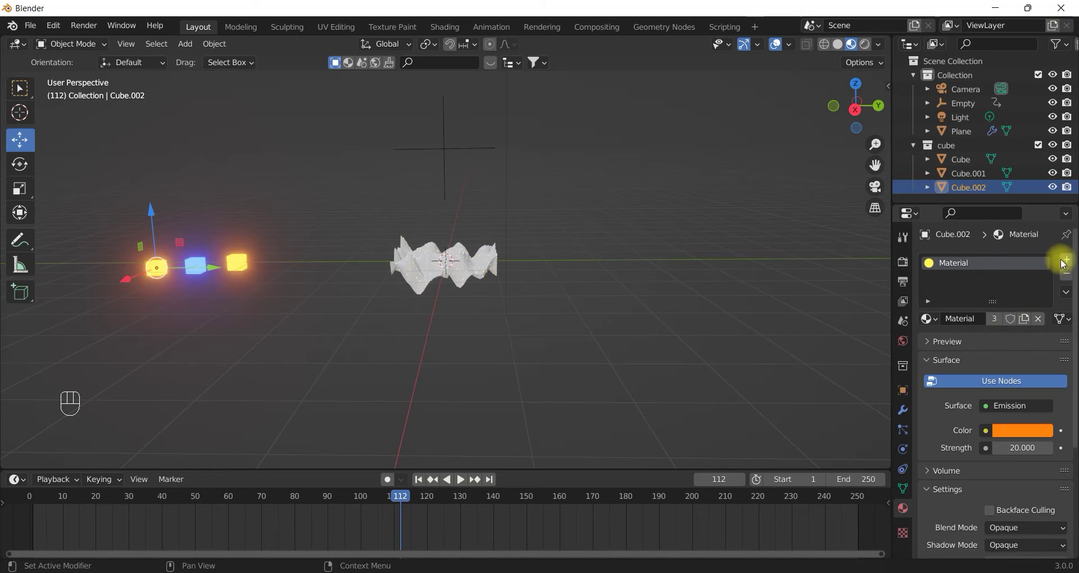
Step: Set Cube.002's material surface to Emission with a bright green colour
click(1064, 262)
drag(1002, 353, 1000, 361)
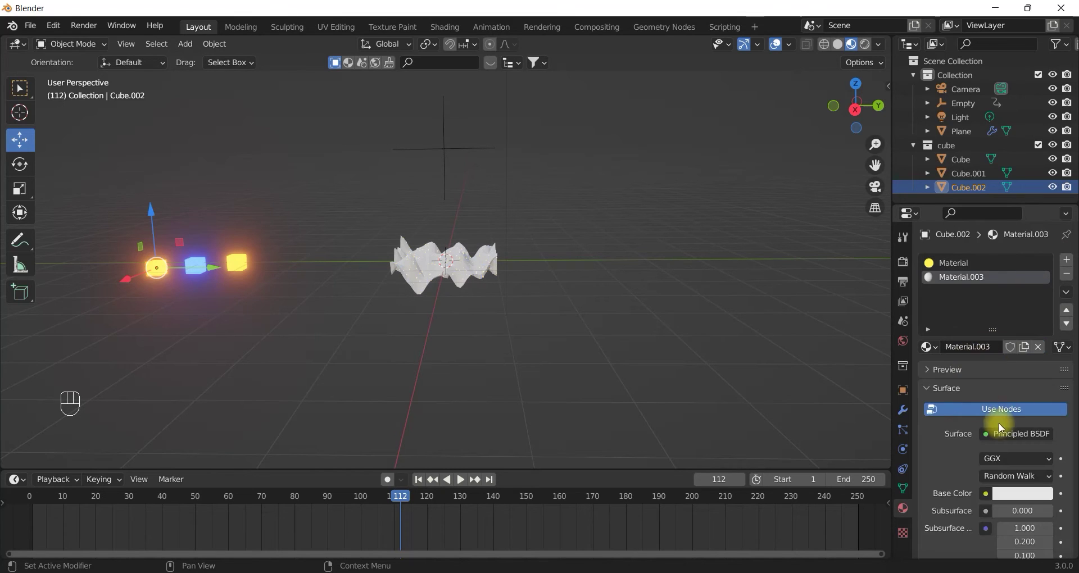
drag(1013, 438, 879, 174)
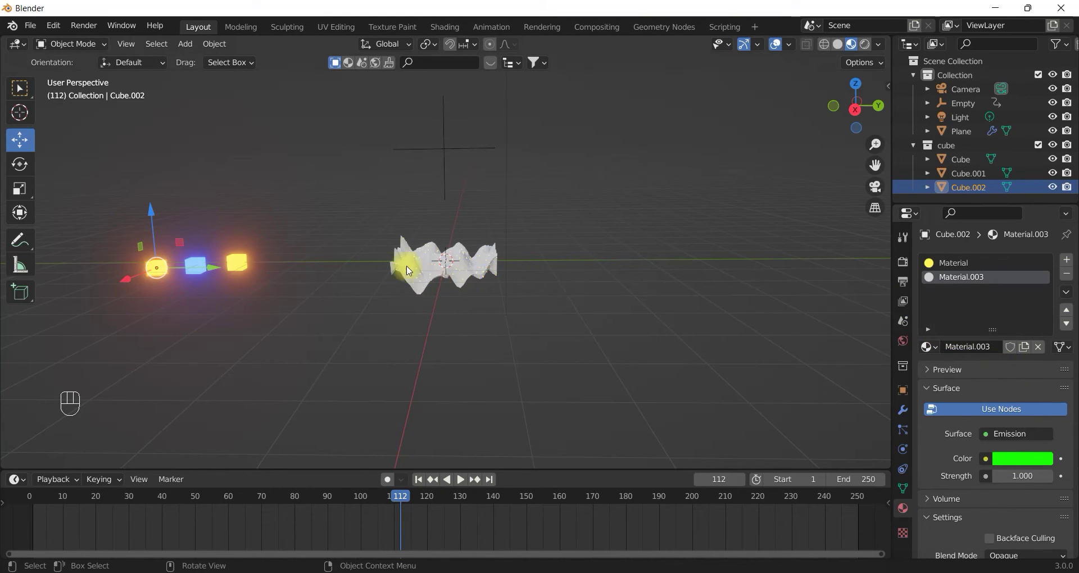
Step: Assign the green emission material to all faces of Cube.002 in Edit Mode
click(67, 69)
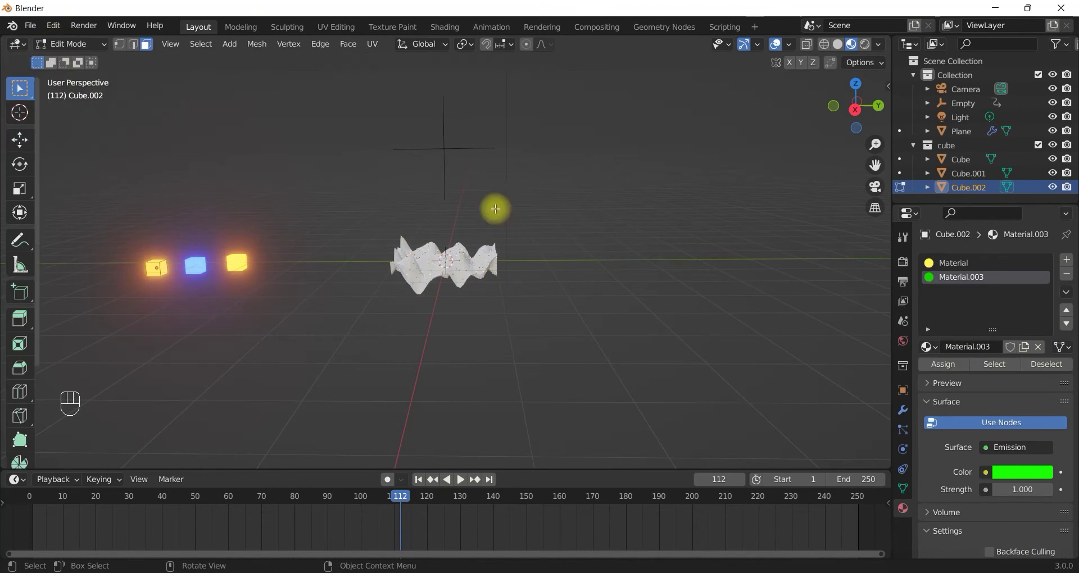
key(a)
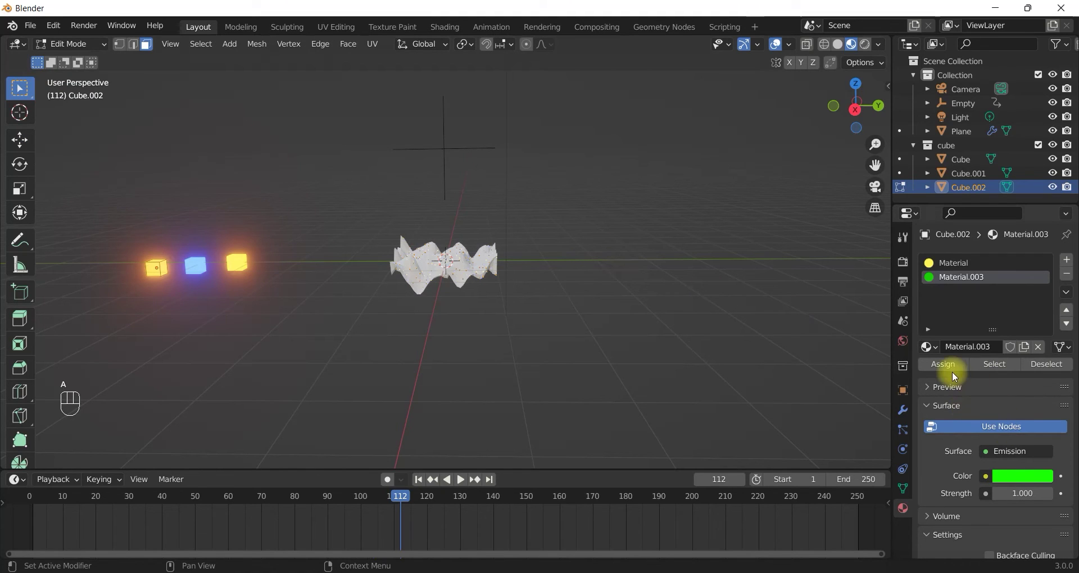
click(948, 370)
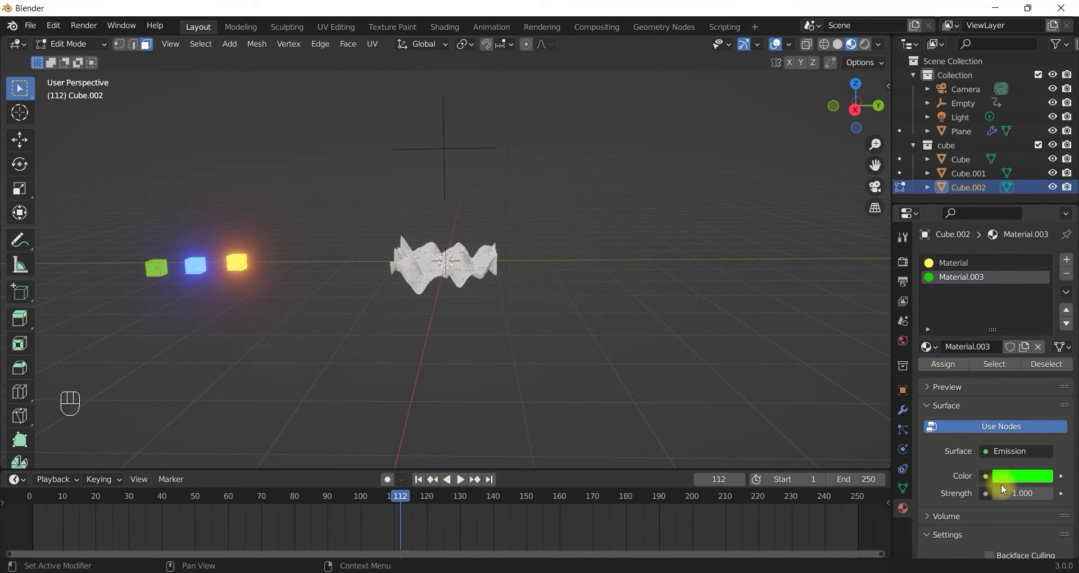
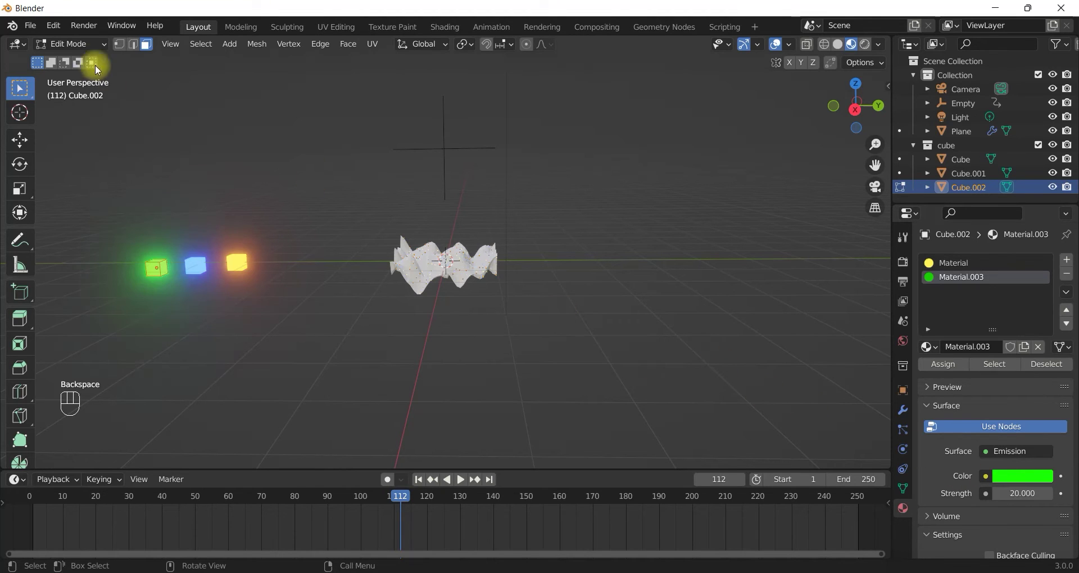
click(81, 48)
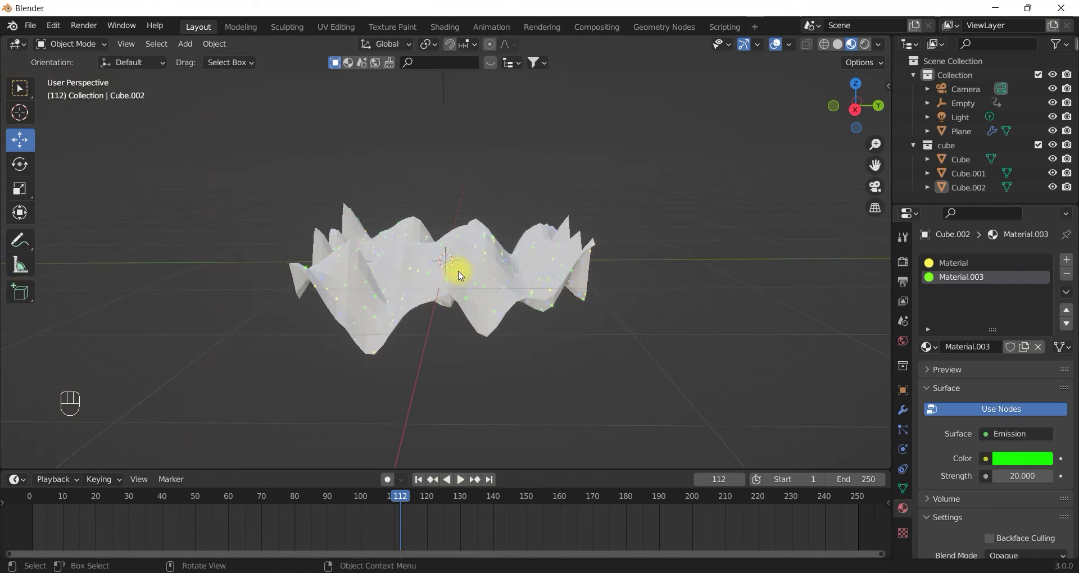
Step: Select the wavy terrain Plane to give it a transparent material
middle_click(506, 266)
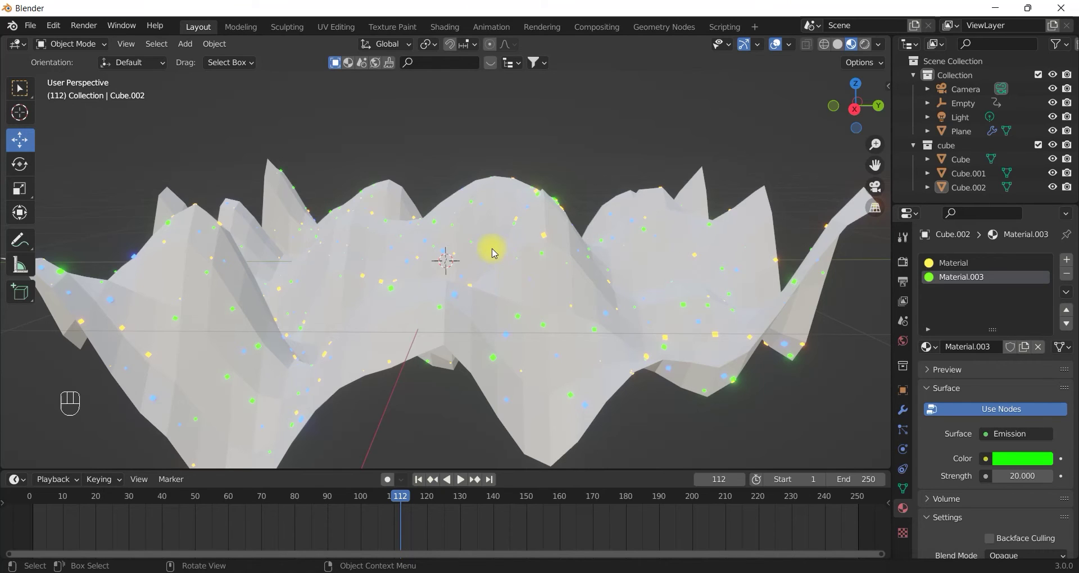
click(481, 190)
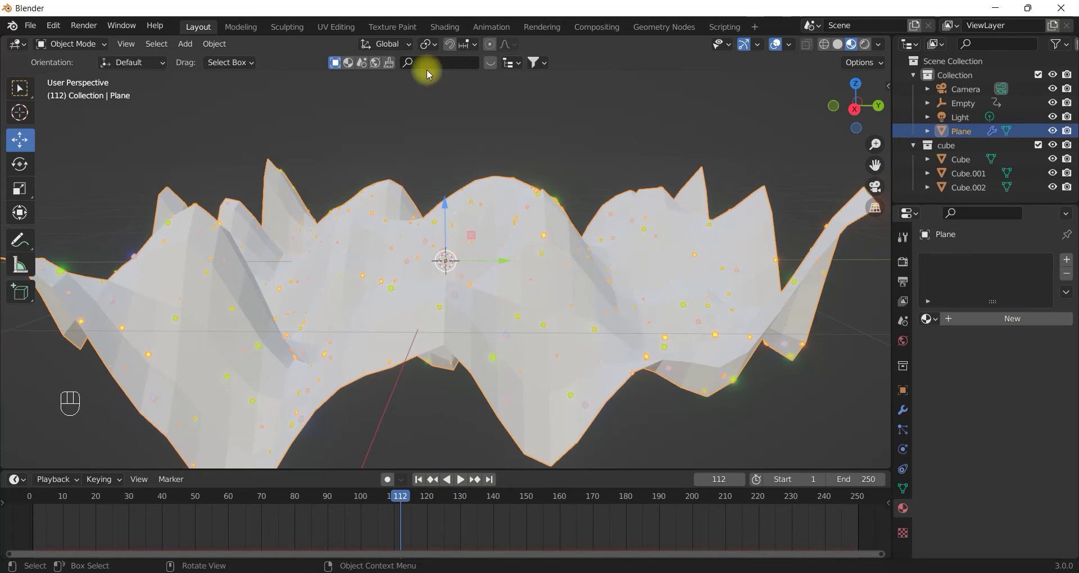
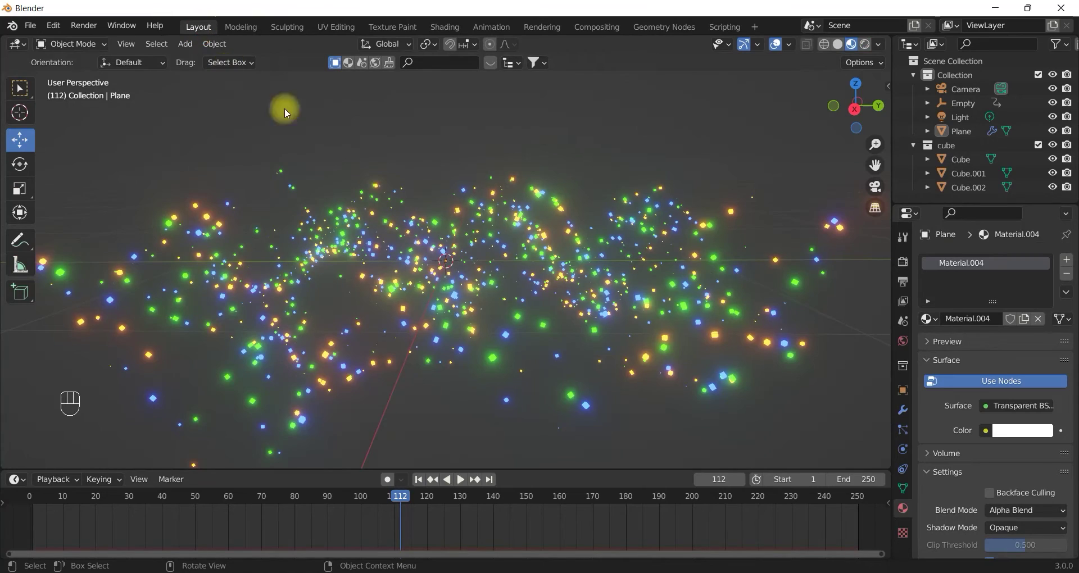
Step: Duplicate the particle-covered Plane and place the copy above the original along Z
drag(503, 266, 536, 313)
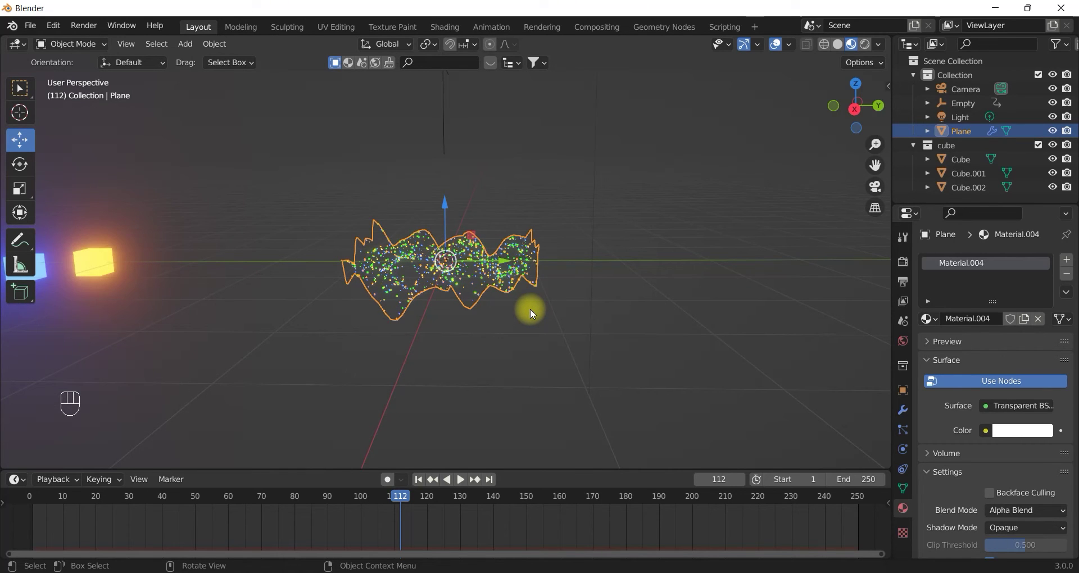
key(shift+d)
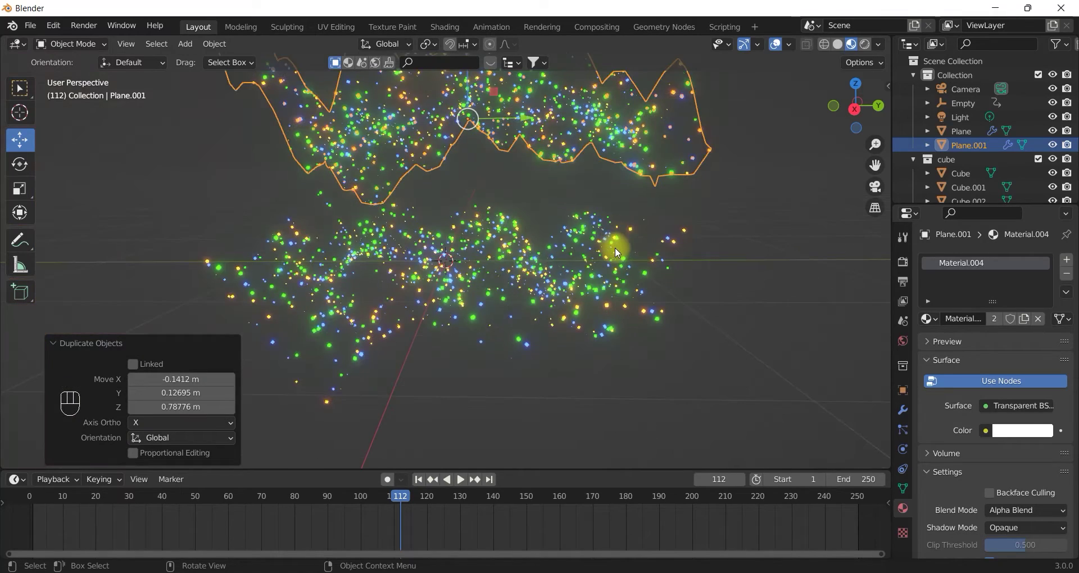
click(613, 246)
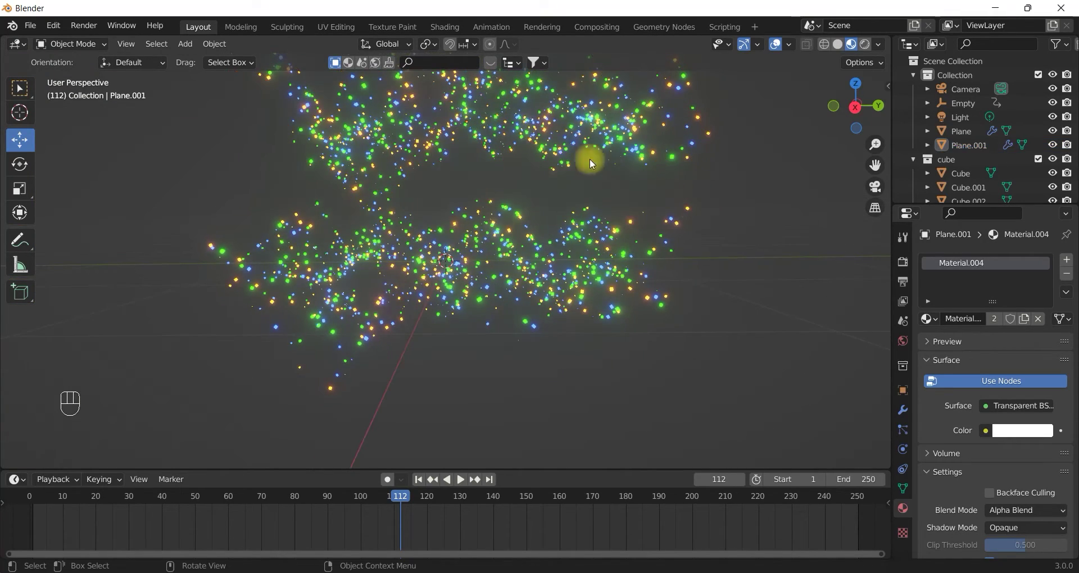
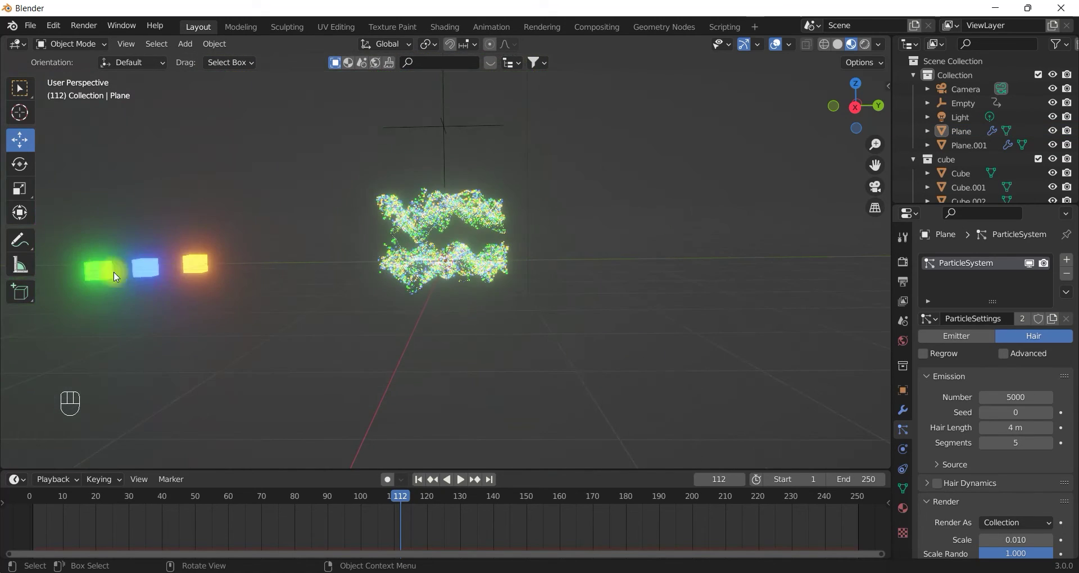
Step: Select and scale the three particle cubes, then turn to a side view of both planes
click(206, 268)
key(s)
click(145, 271)
key(s)
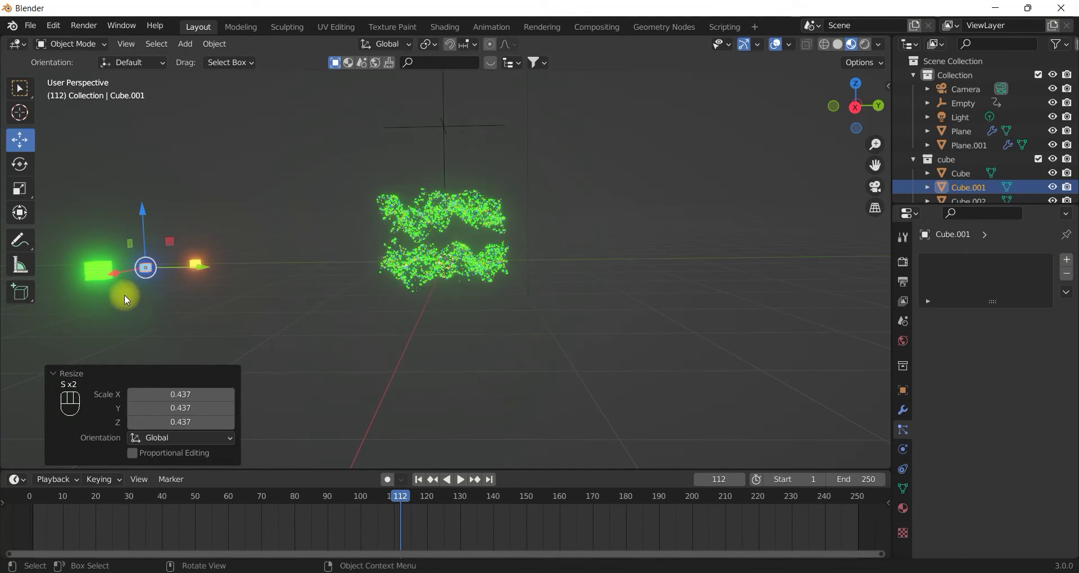
click(100, 270)
key(s)
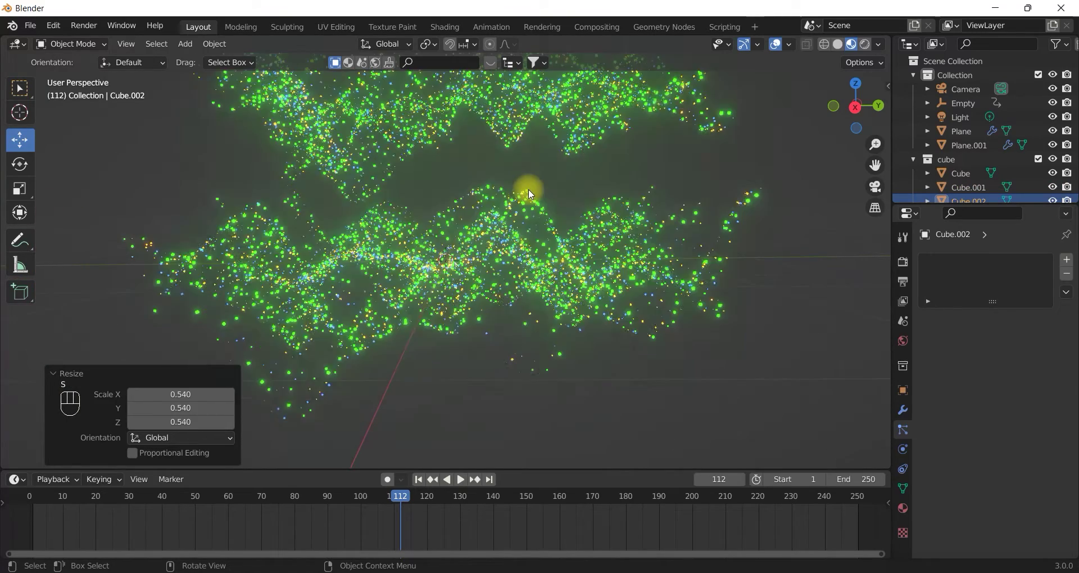
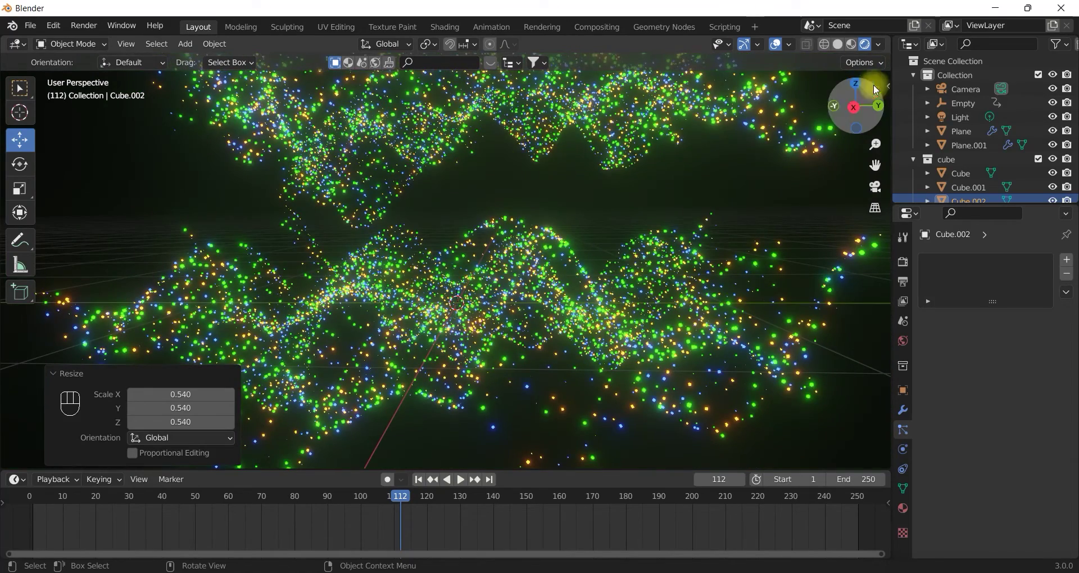
drag(971, 92, 920, 92)
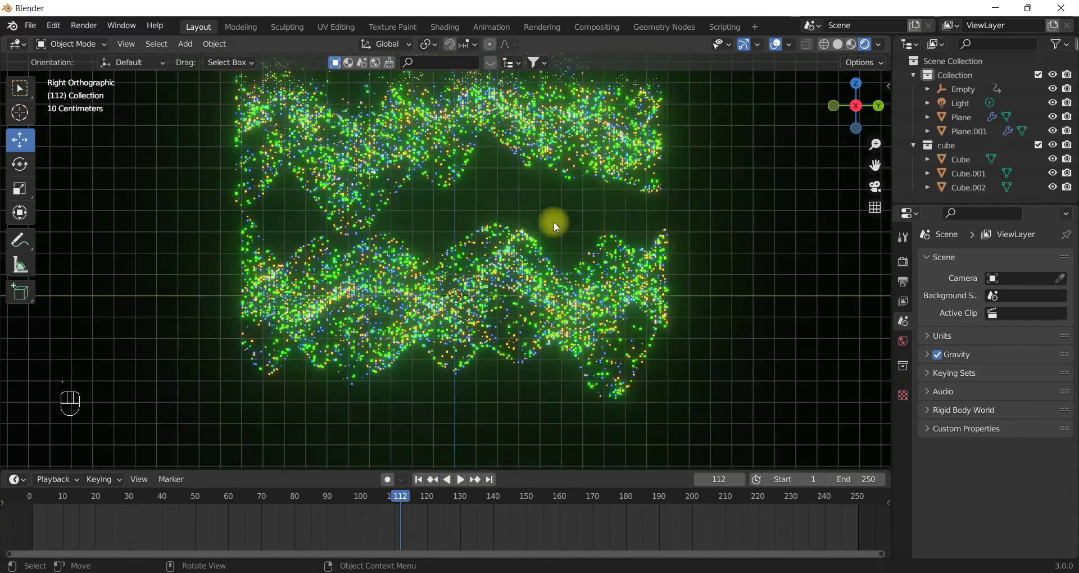
Step: Move the new camera in front of the planes and set Color Management Look to Very High Contrast
drag(187, 43, 328, 269)
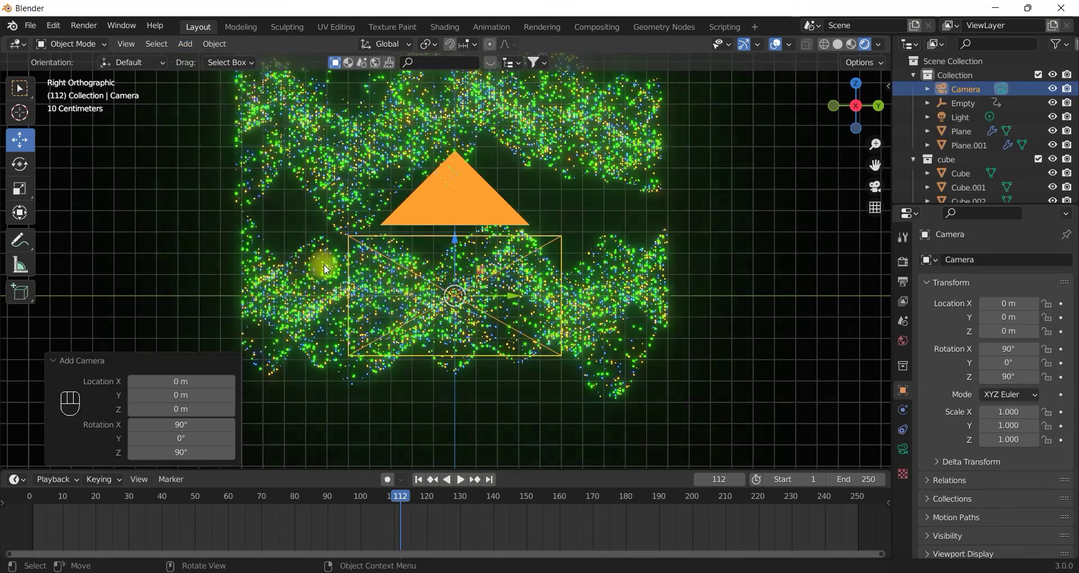
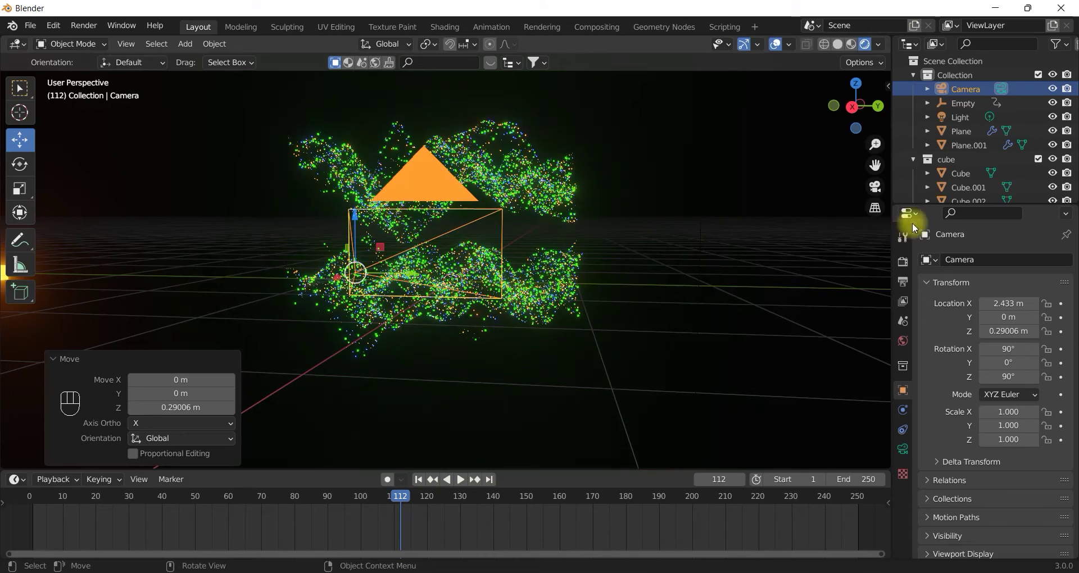
click(881, 191)
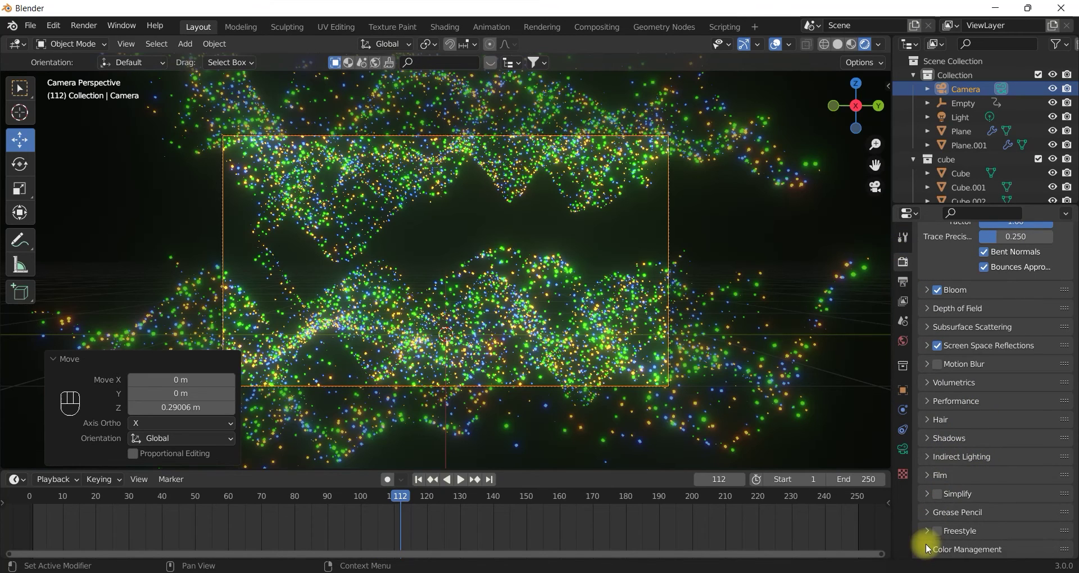
click(930, 547)
drag(1016, 483, 984, 447)
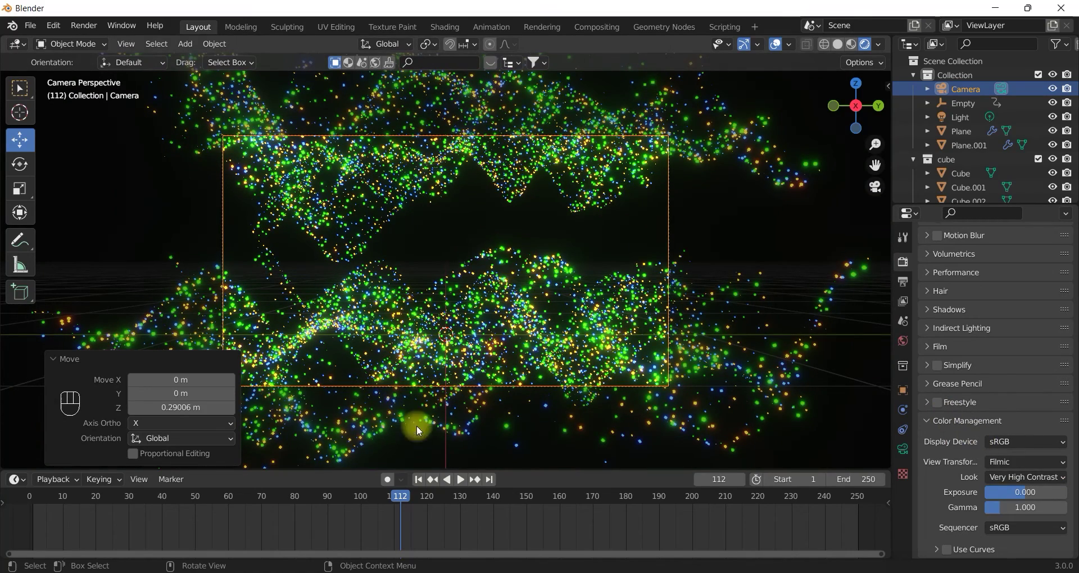
Step: Play and stop the animation, leave camera view, and edit Cube.002's emission colour
click(451, 483)
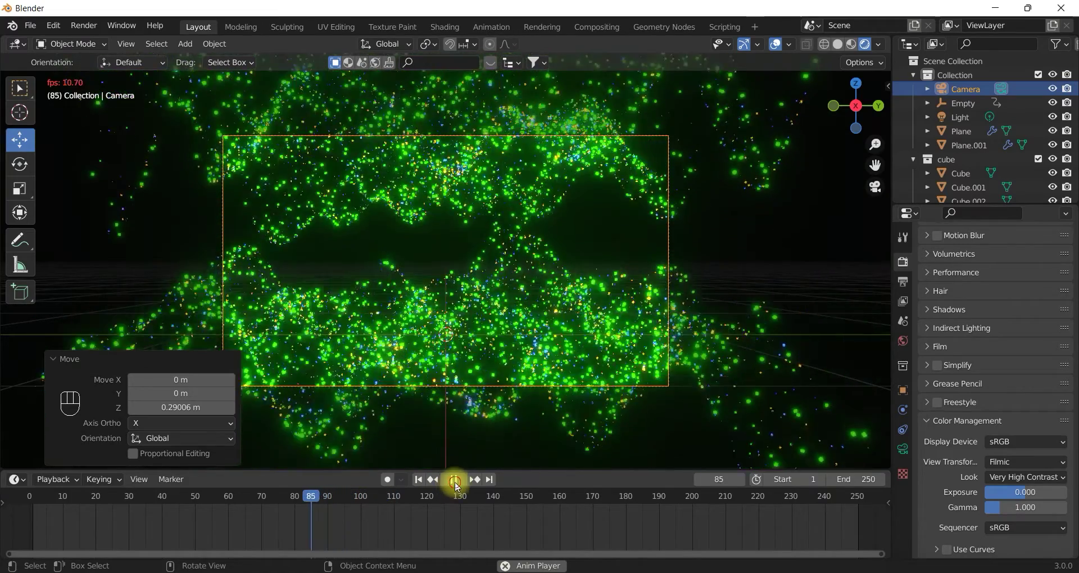
click(457, 485)
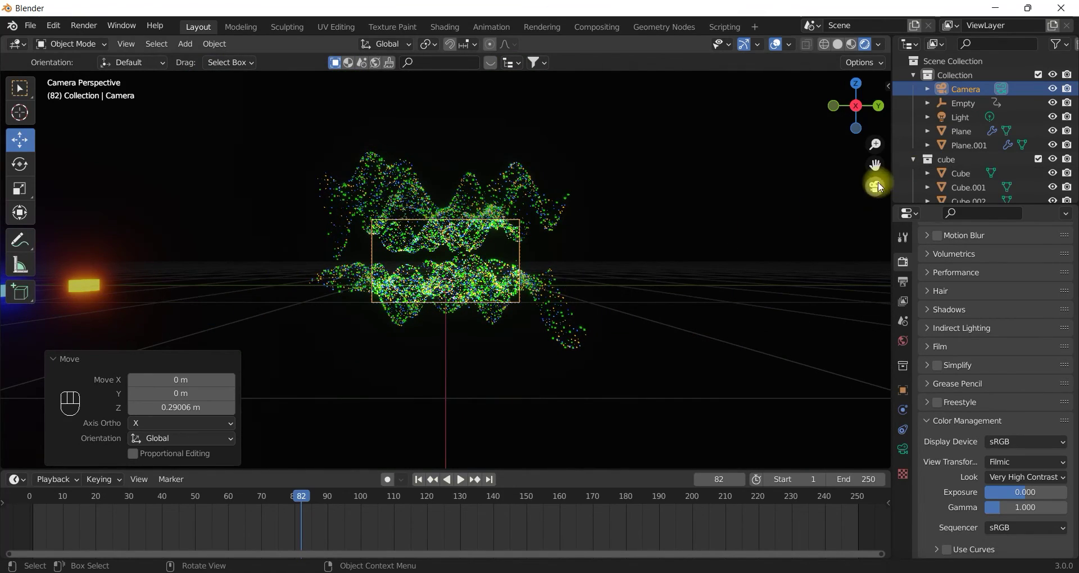
click(880, 188)
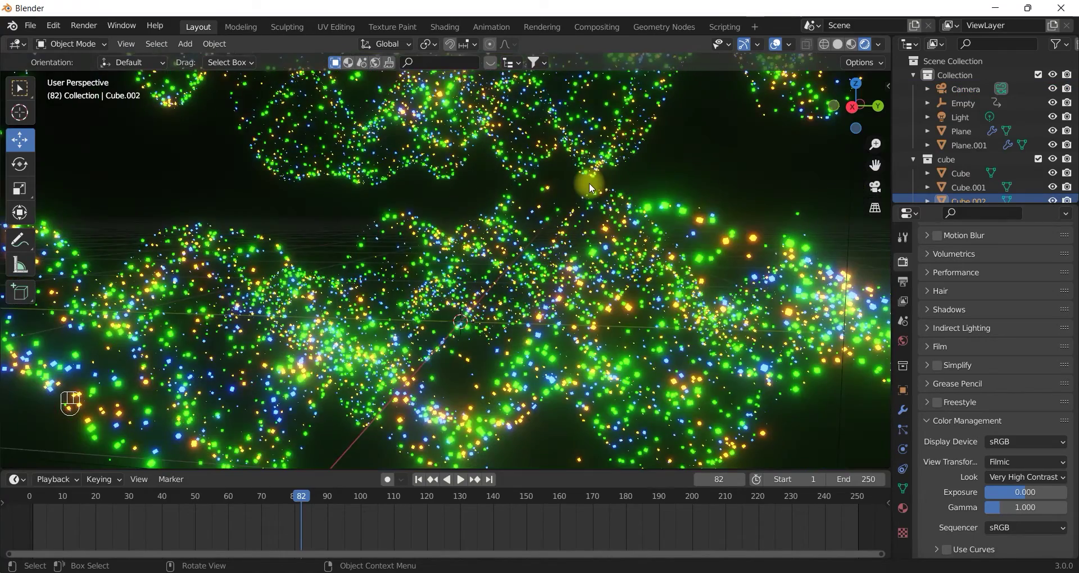
click(903, 510)
Step: Shift the glow to a lighter blue and play the animation through the camera view
drag(1024, 293, 1018, 90)
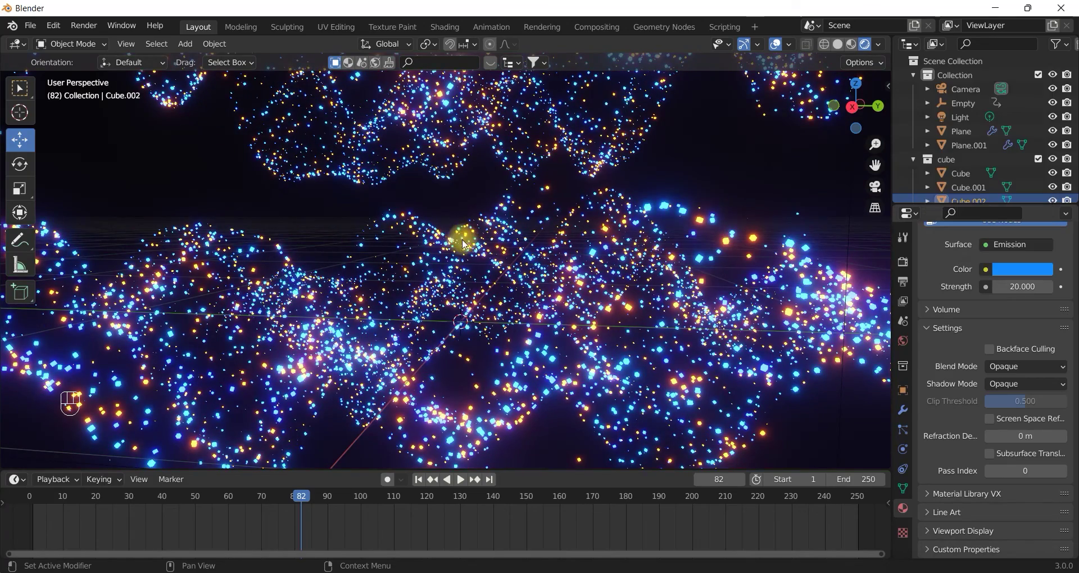
click(876, 189)
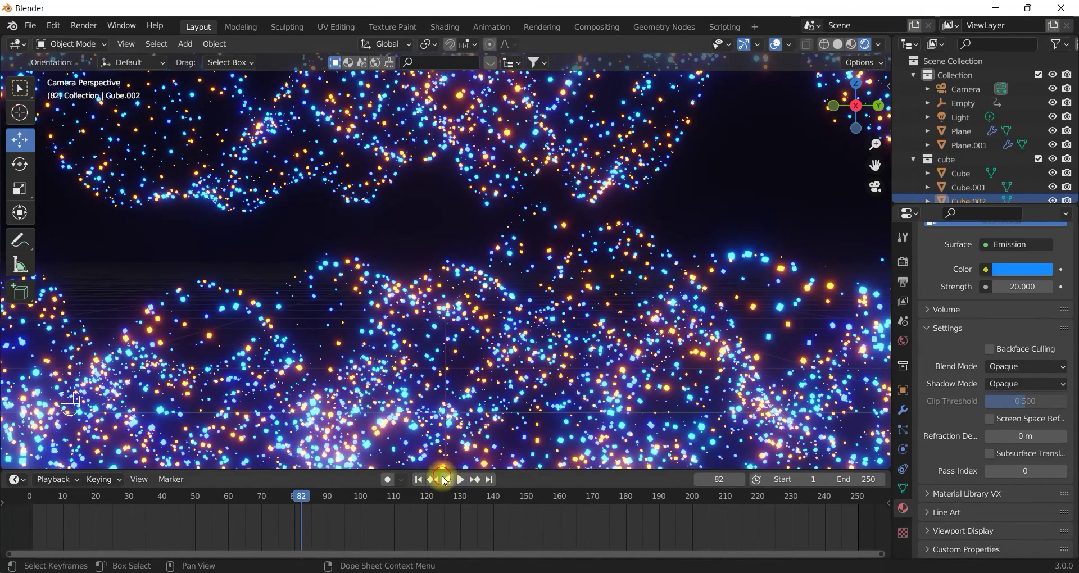
click(445, 480)
middle_click(446, 481)
middle_click(446, 481)
right_click(446, 481)
middle_click(447, 481)
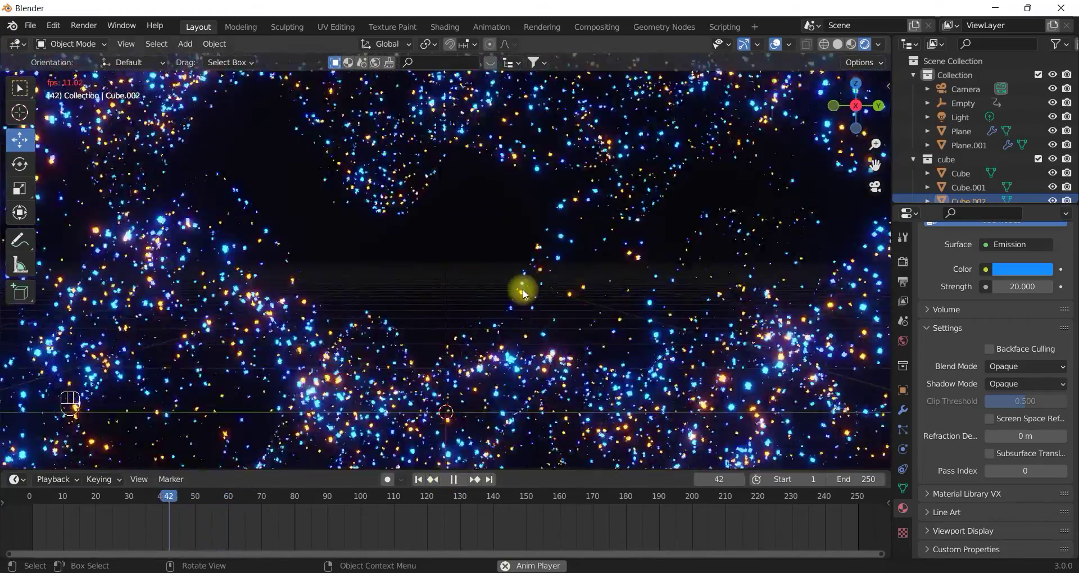
click(527, 293)
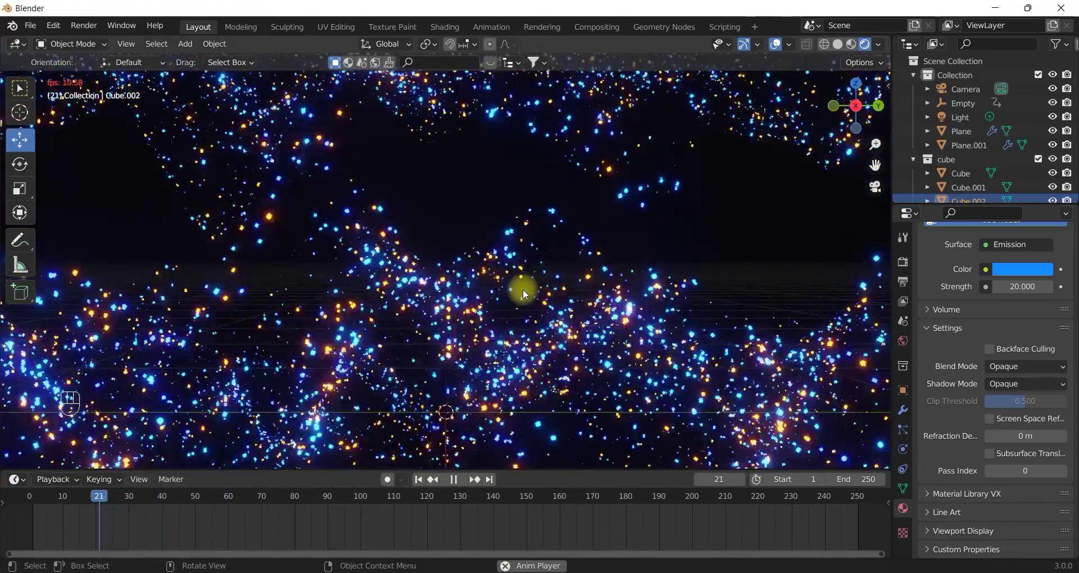
middle_click(526, 294)
click(527, 294)
middle_click(536, 339)
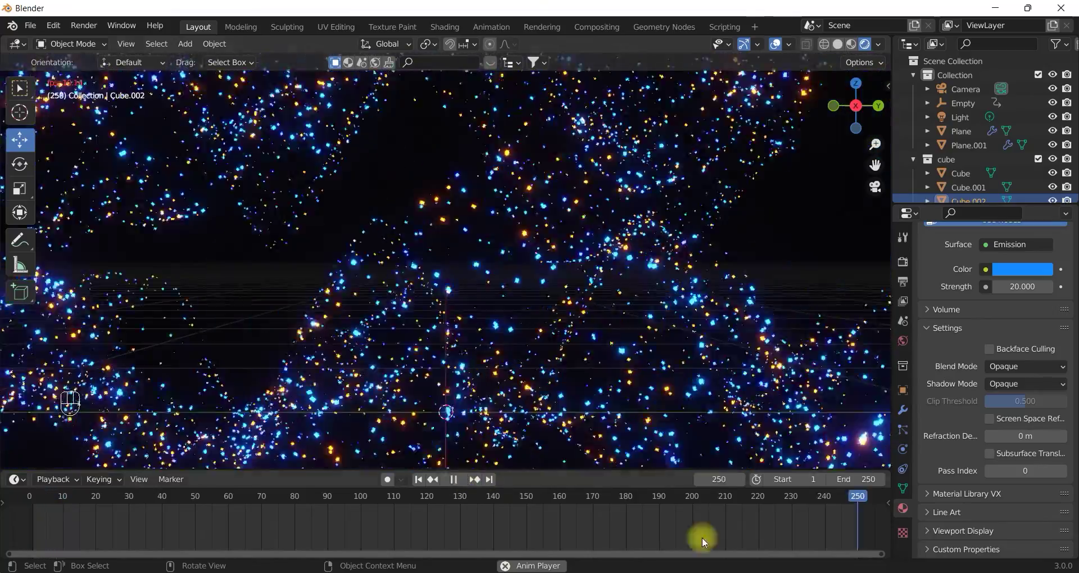